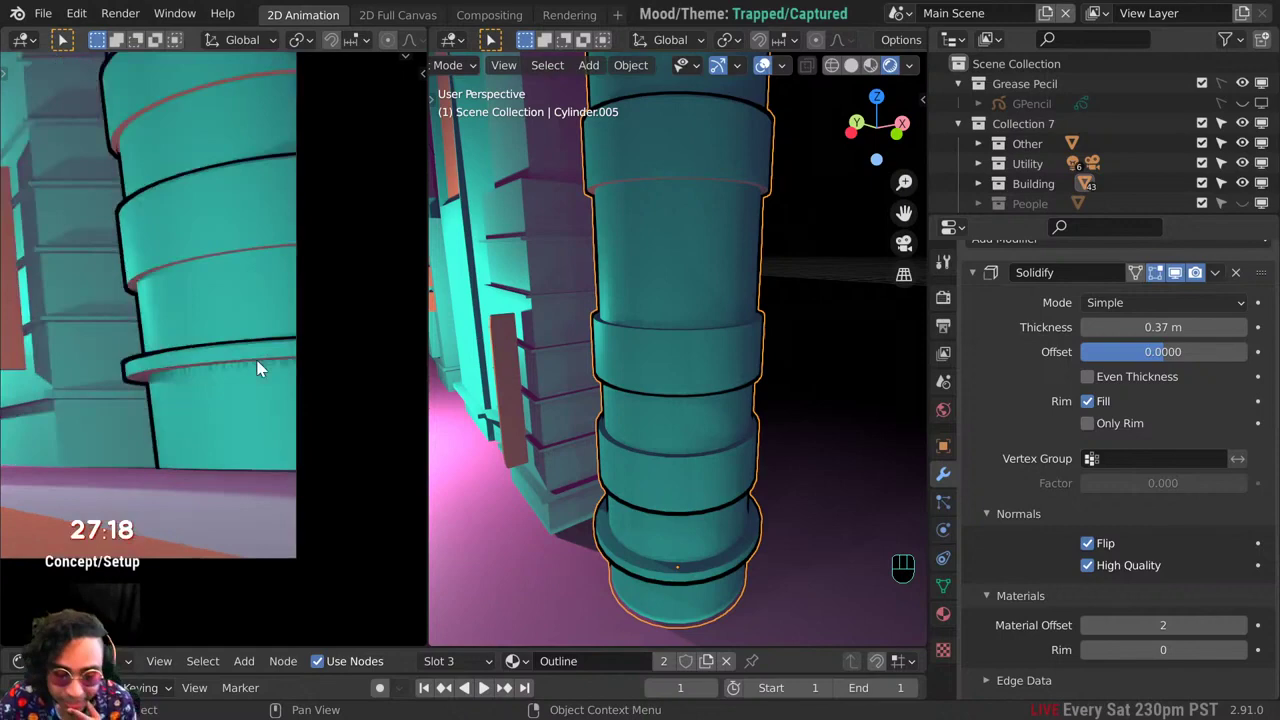
Step: Darken the Outline material's emission colour to a near-black value of about 0.08
left_click(946, 625)
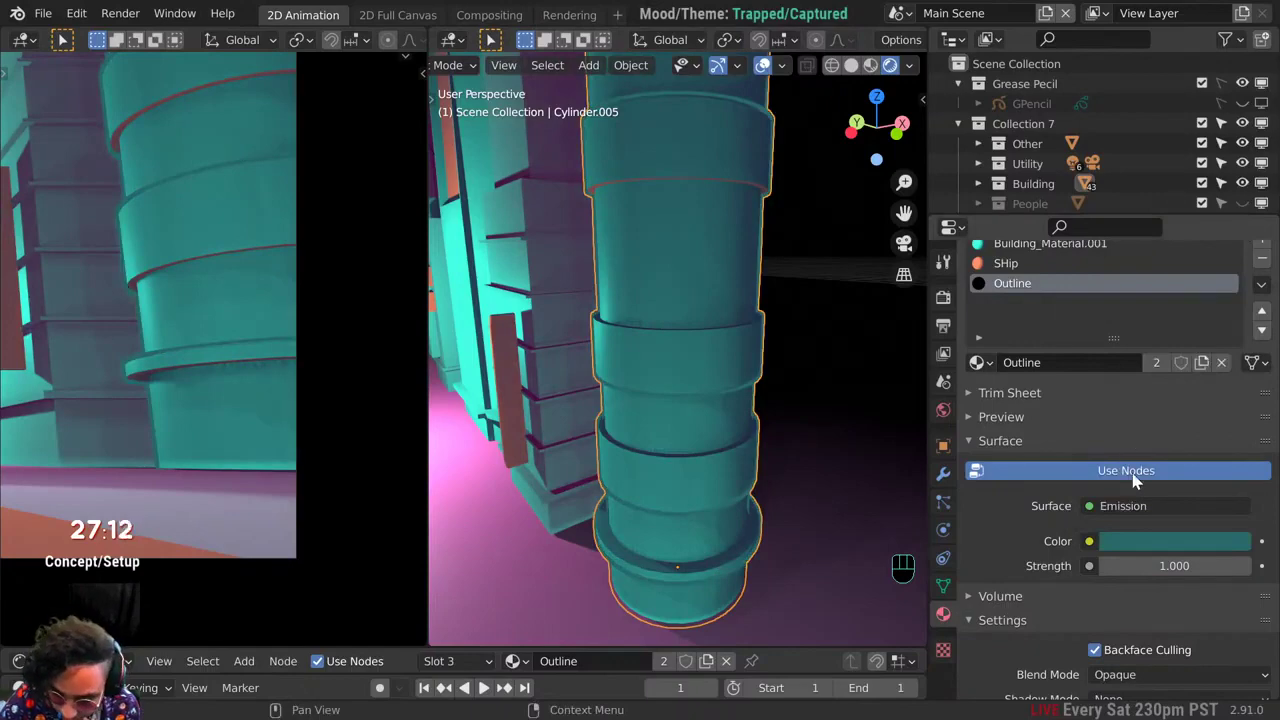
left_click(1133, 548)
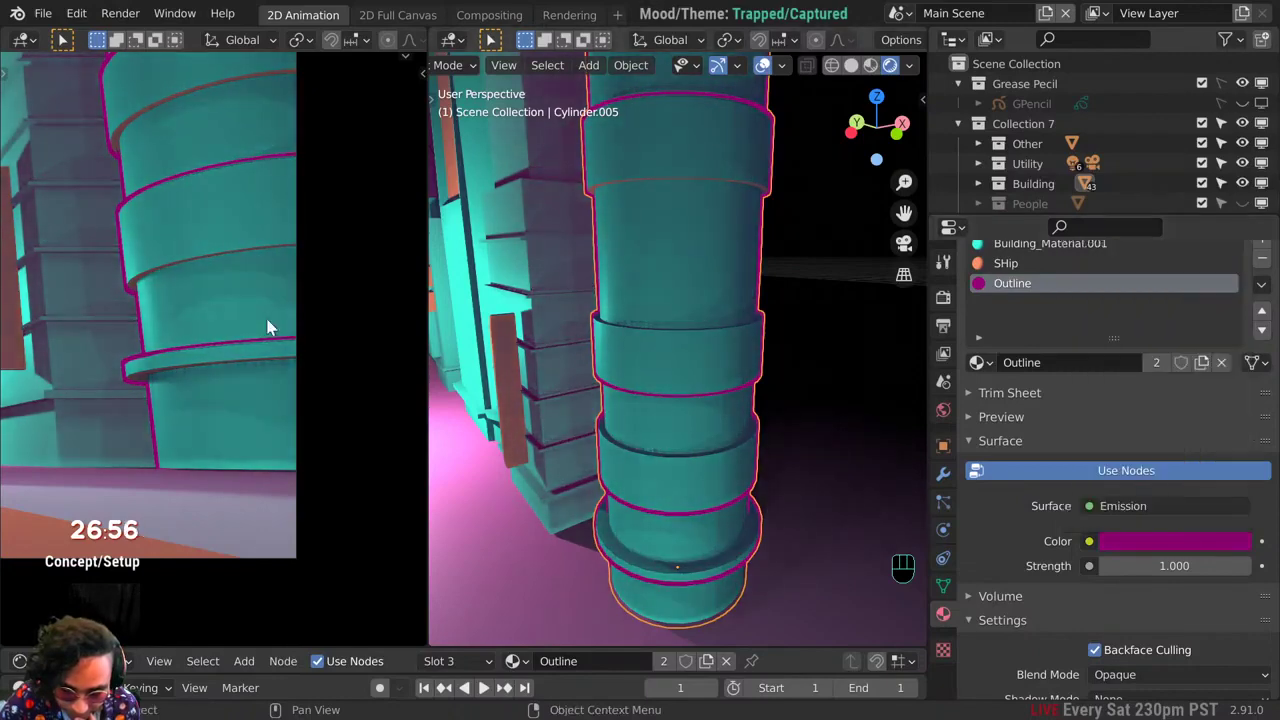
middle_click(374, 361)
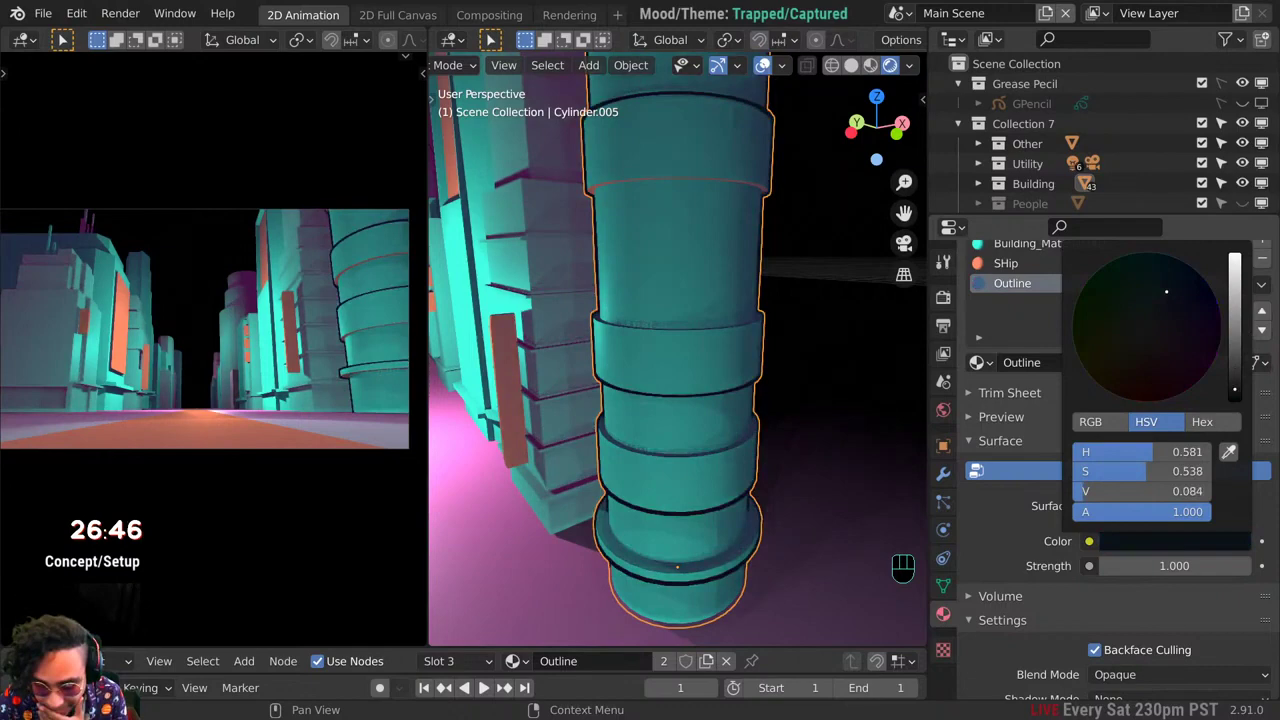
left_click_drag(153, 398, 388, 442)
middle_click(344, 438)
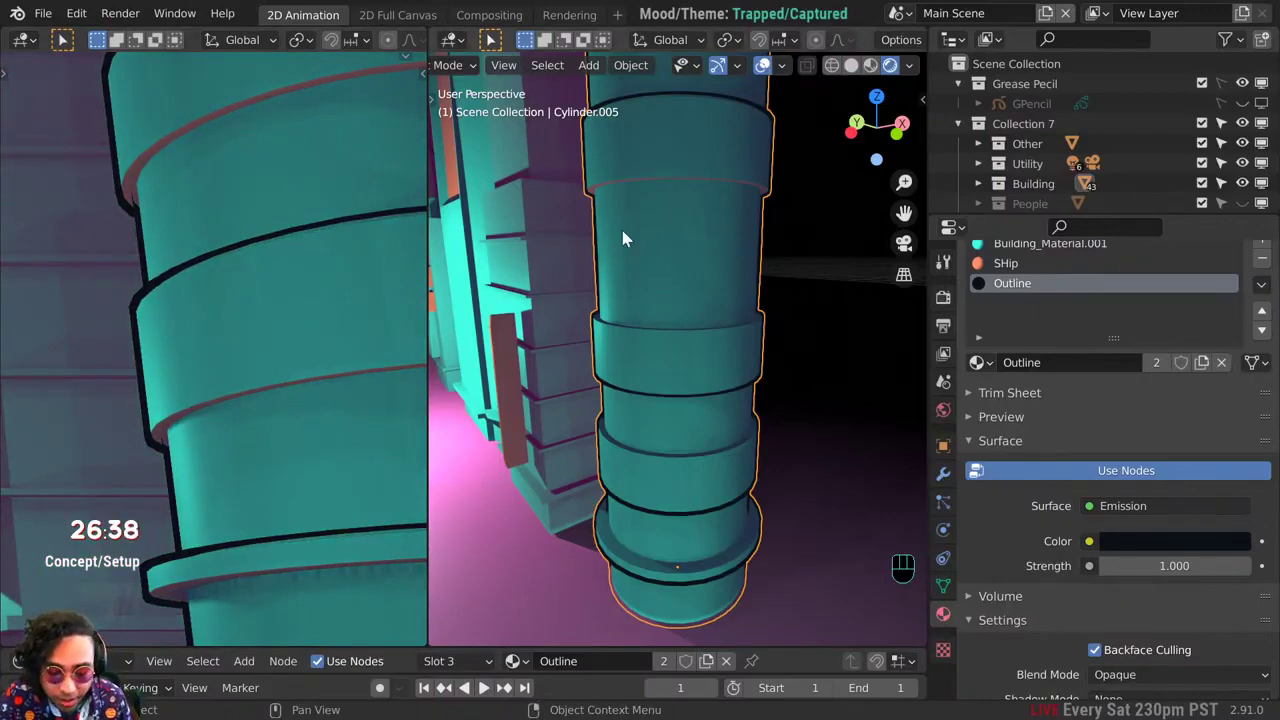
left_click_drag(635, 285, 634, 214)
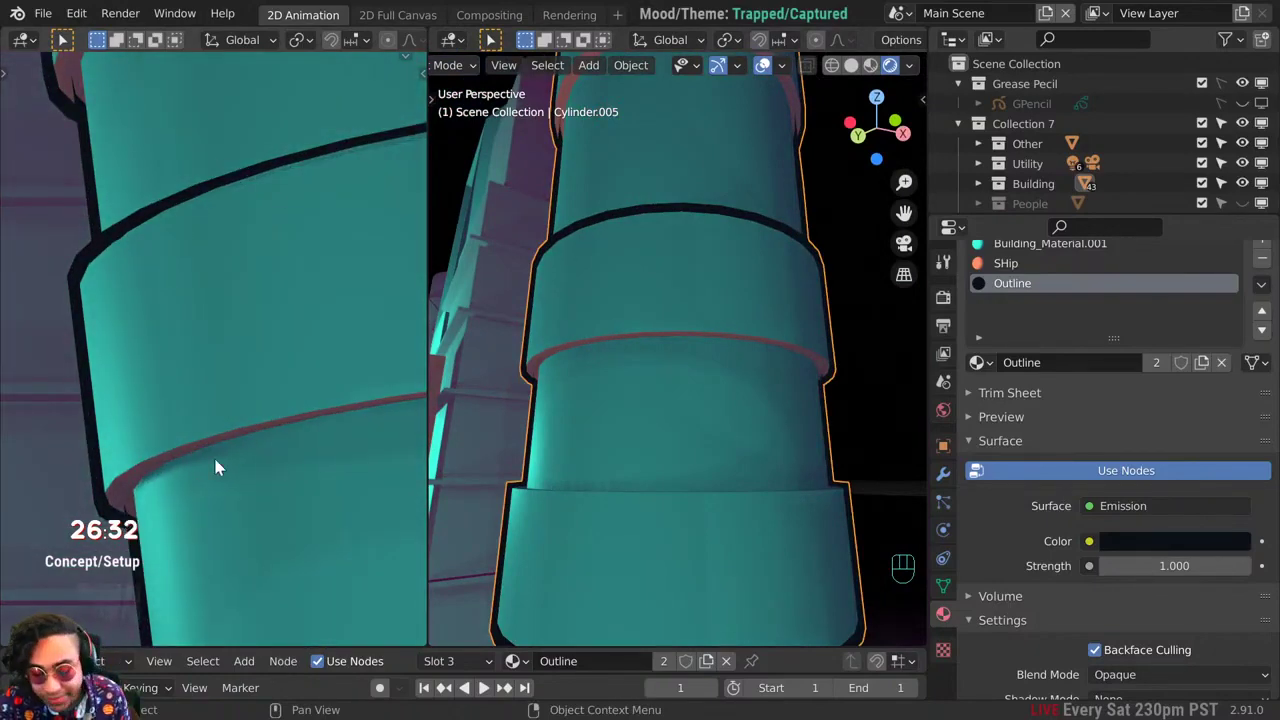
left_click_drag(335, 374, 248, 273)
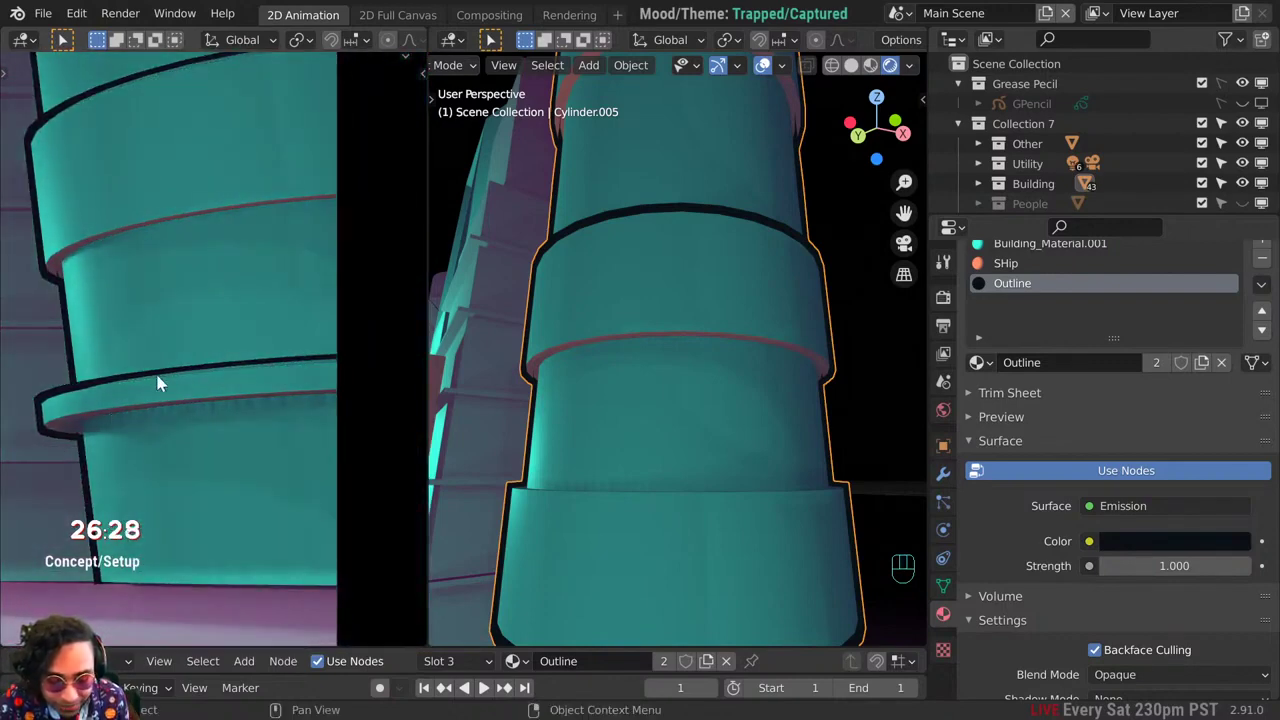
left_click_drag(198, 309, 224, 376)
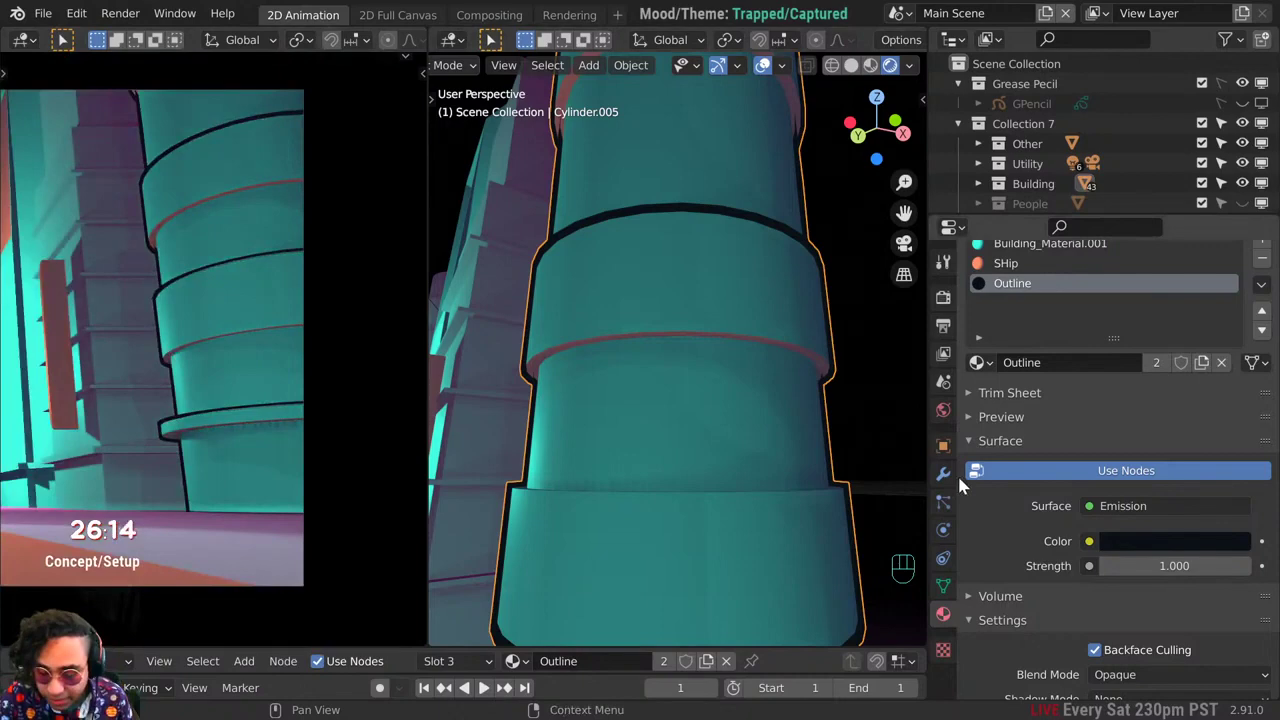
Step: Disable the cylinder's Solidify modifier in both viewport and render
left_click(949, 472)
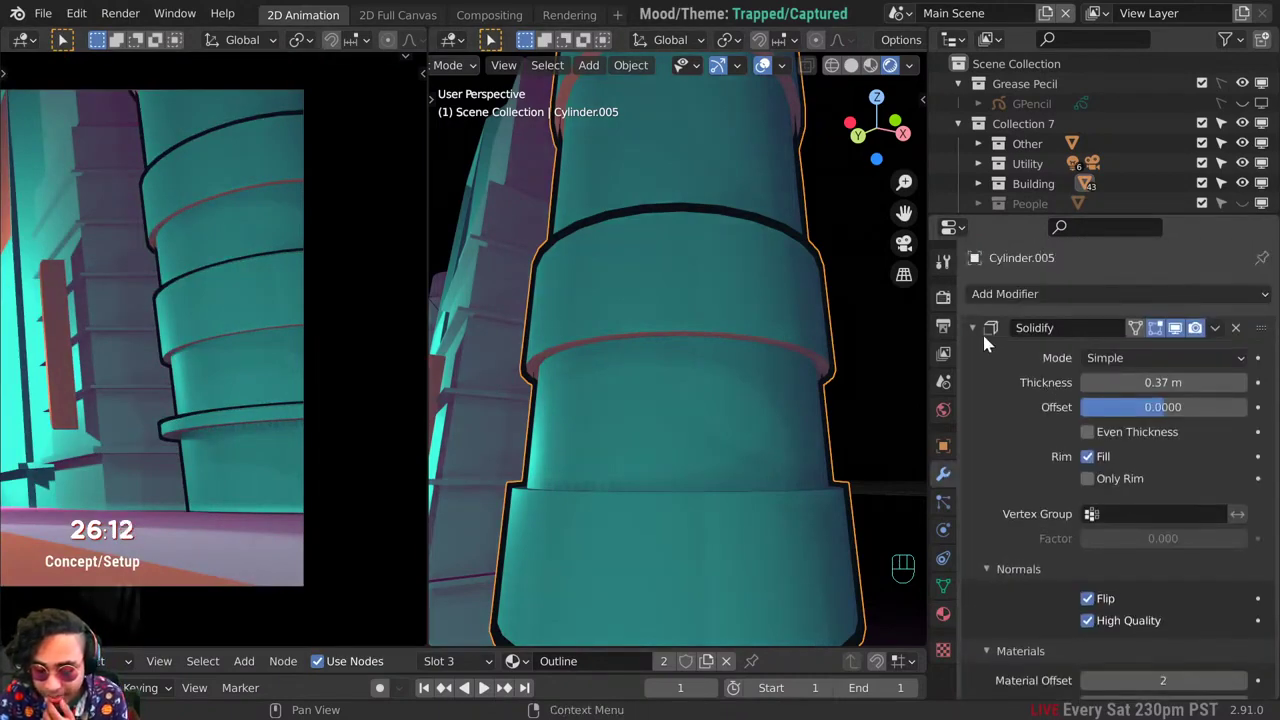
left_click(982, 339)
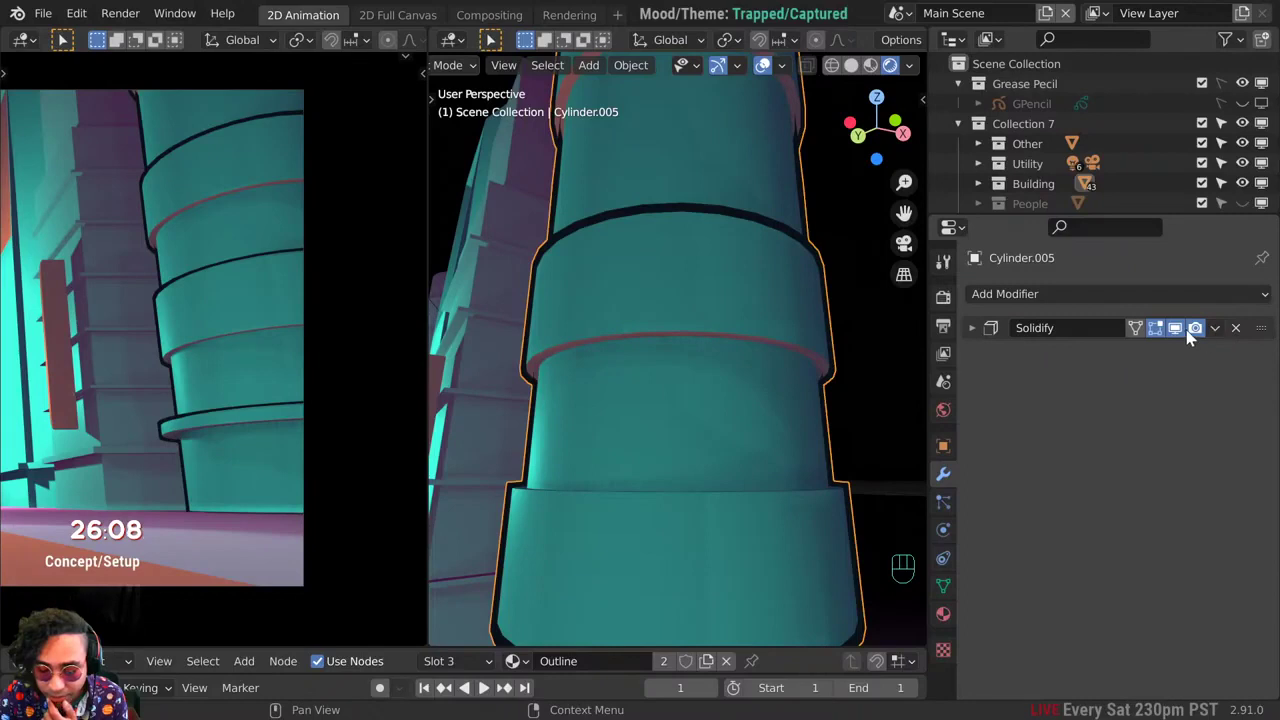
left_click_drag(1197, 335, 1164, 335)
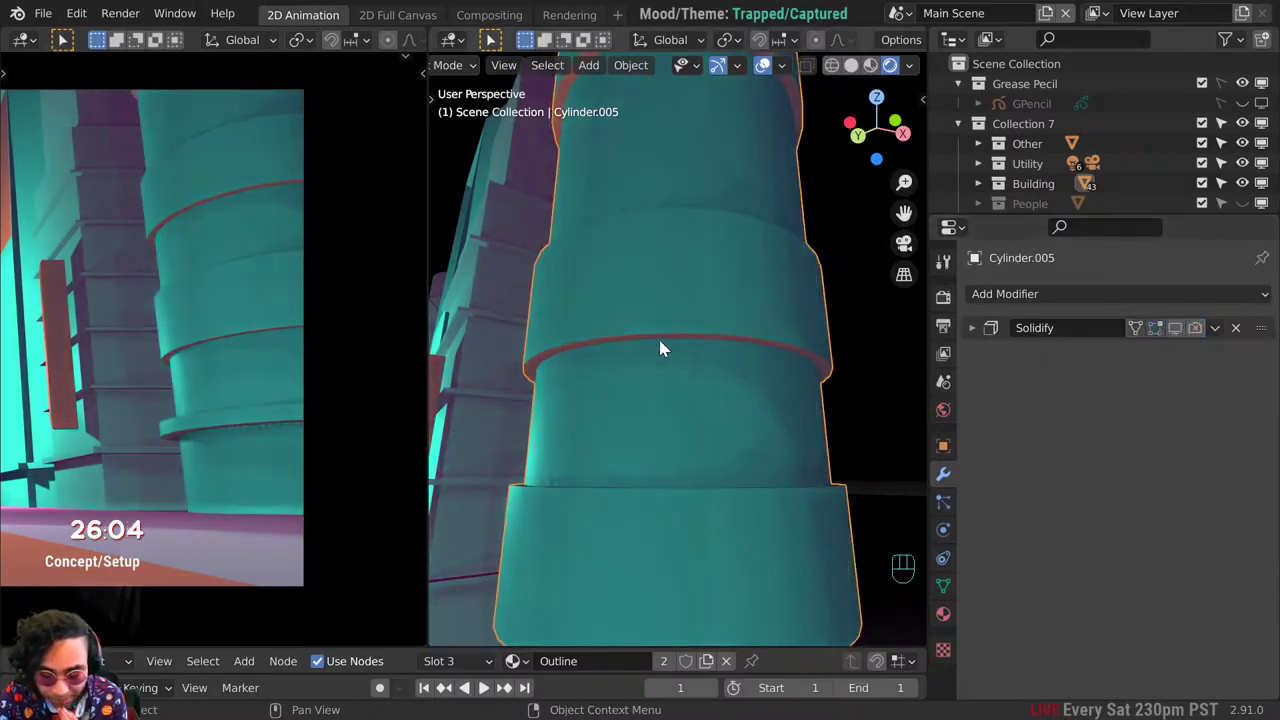
Step: Frame and select the cylinder building, orbiting to look along the row of buildings
key("KP_Decimal")
left_click(1075, 129)
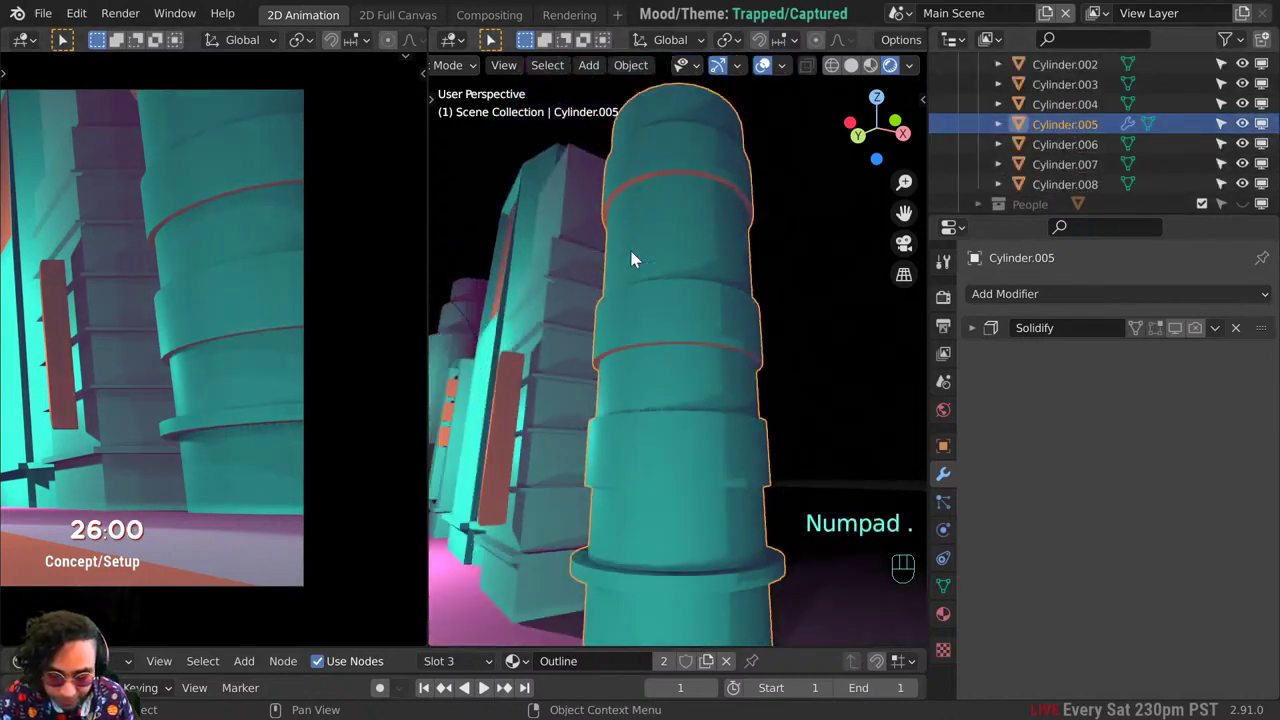
middle_click(647, 284)
left_click_drag(641, 313, 621, 352)
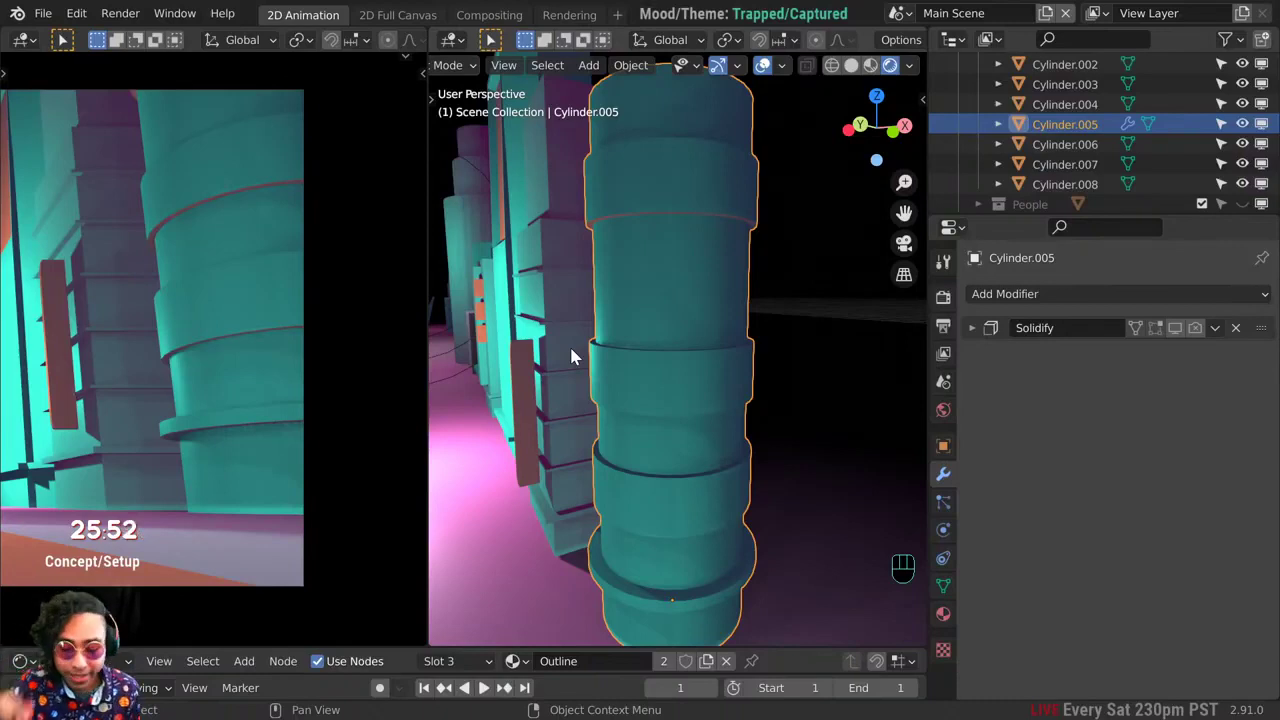
Step: Return Cylinder.005 from mesh editing to Object Mode
key("Tab")
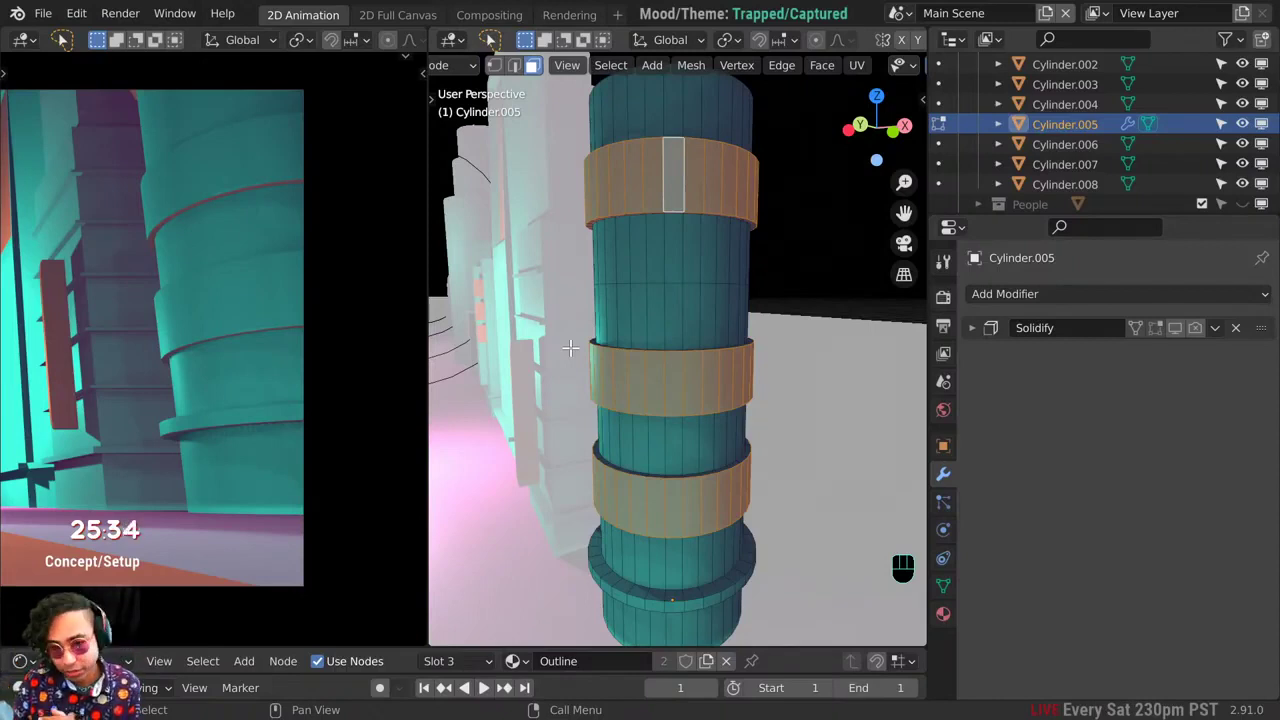
key("Tab")
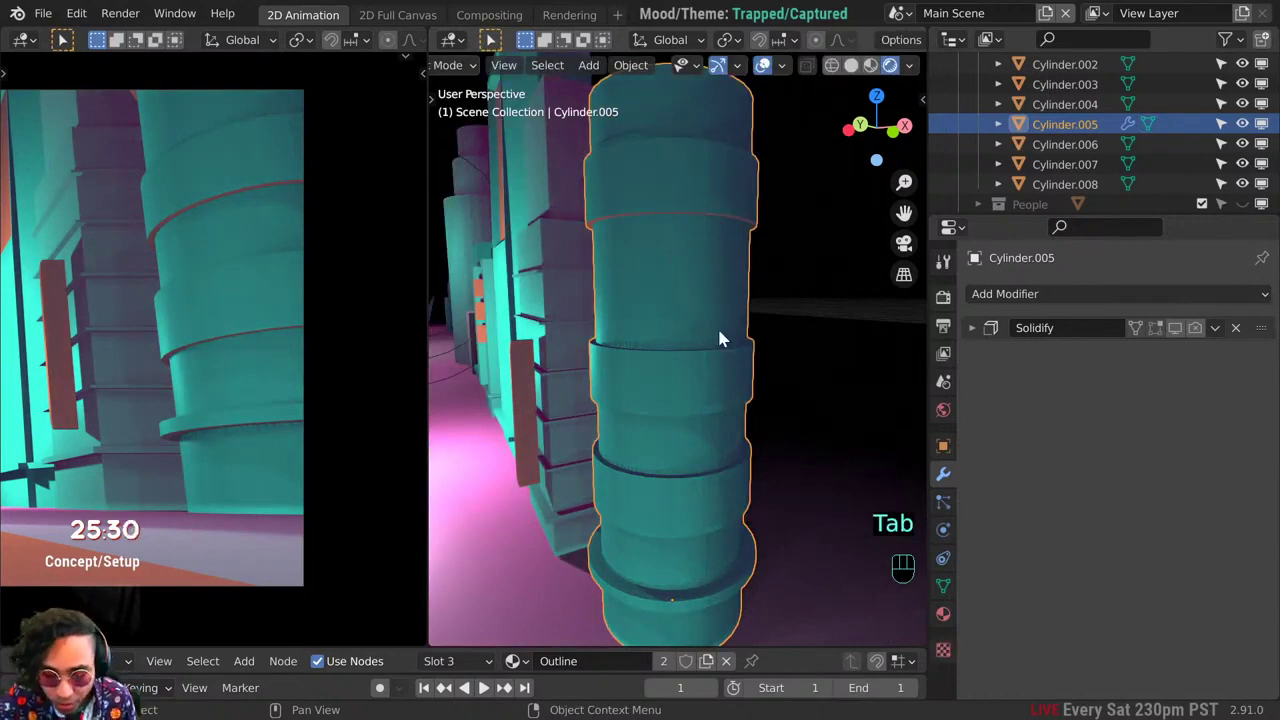
middle_click(496, 71)
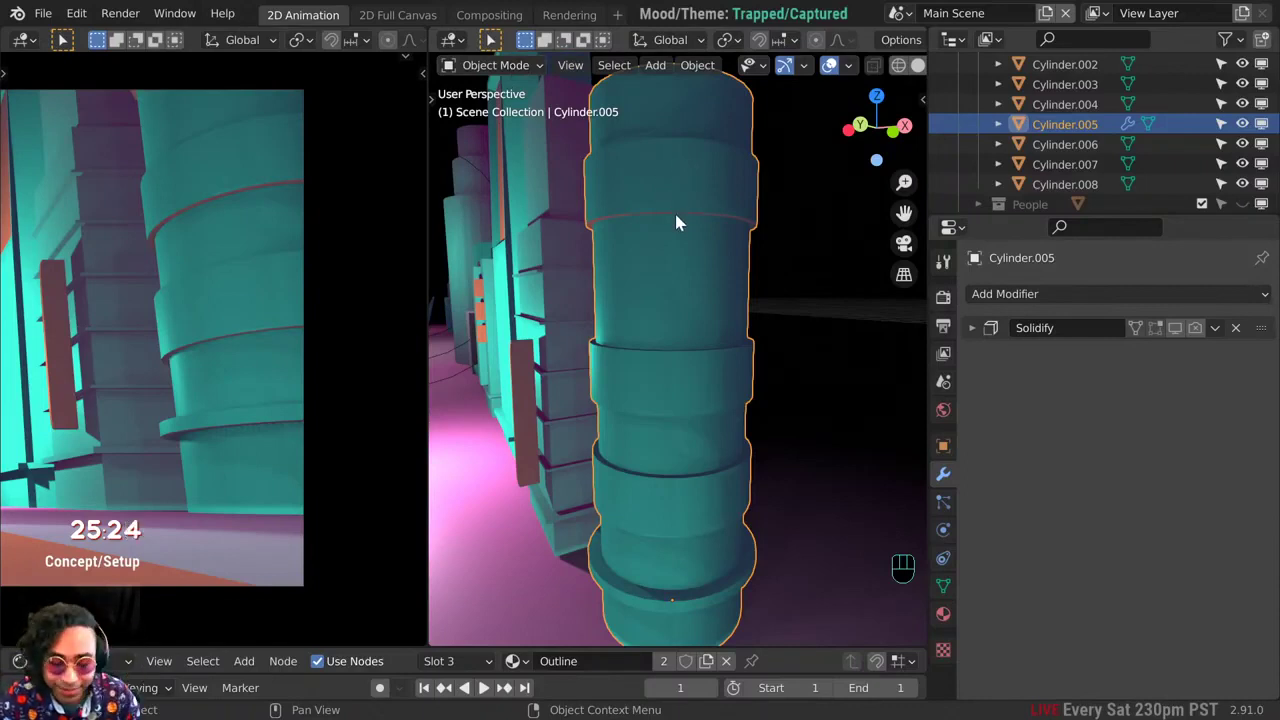
Step: Convert the cylinder to Grease Pencil strokes with thickness 21 and Export Faces off
left_click_drag(717, 70, 746, 574)
left_click_drag(745, 586, 914, 639)
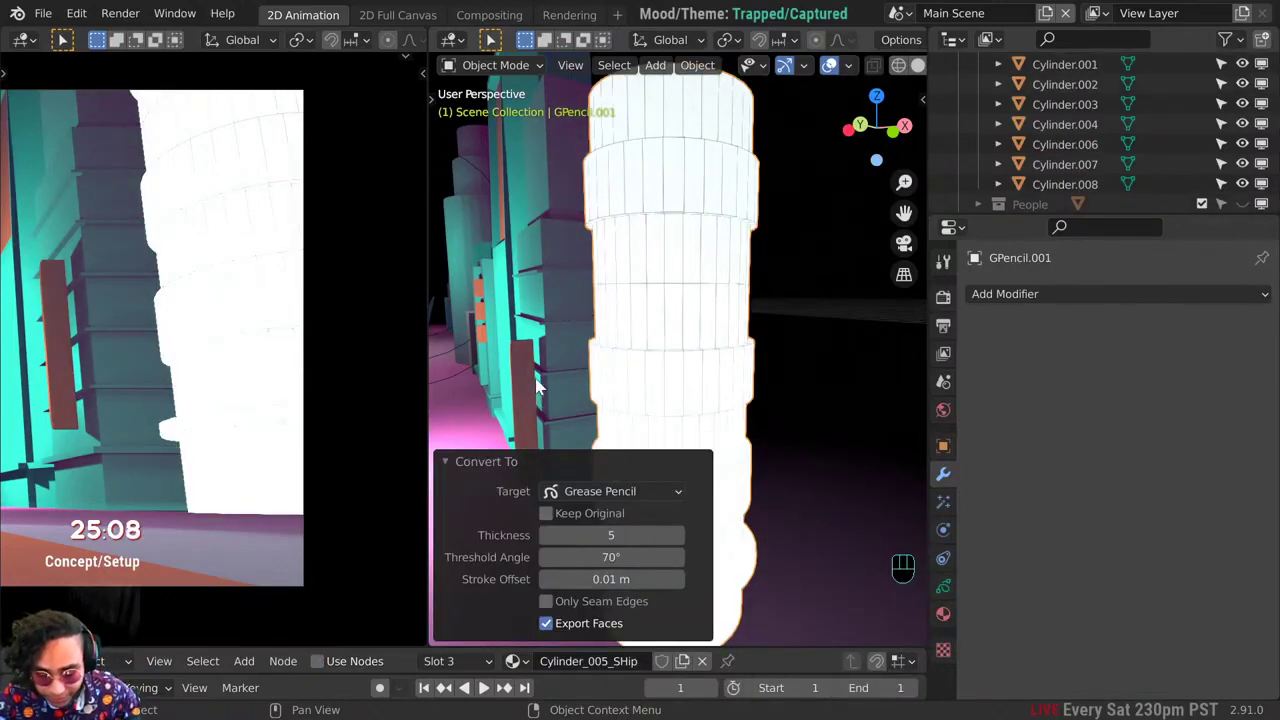
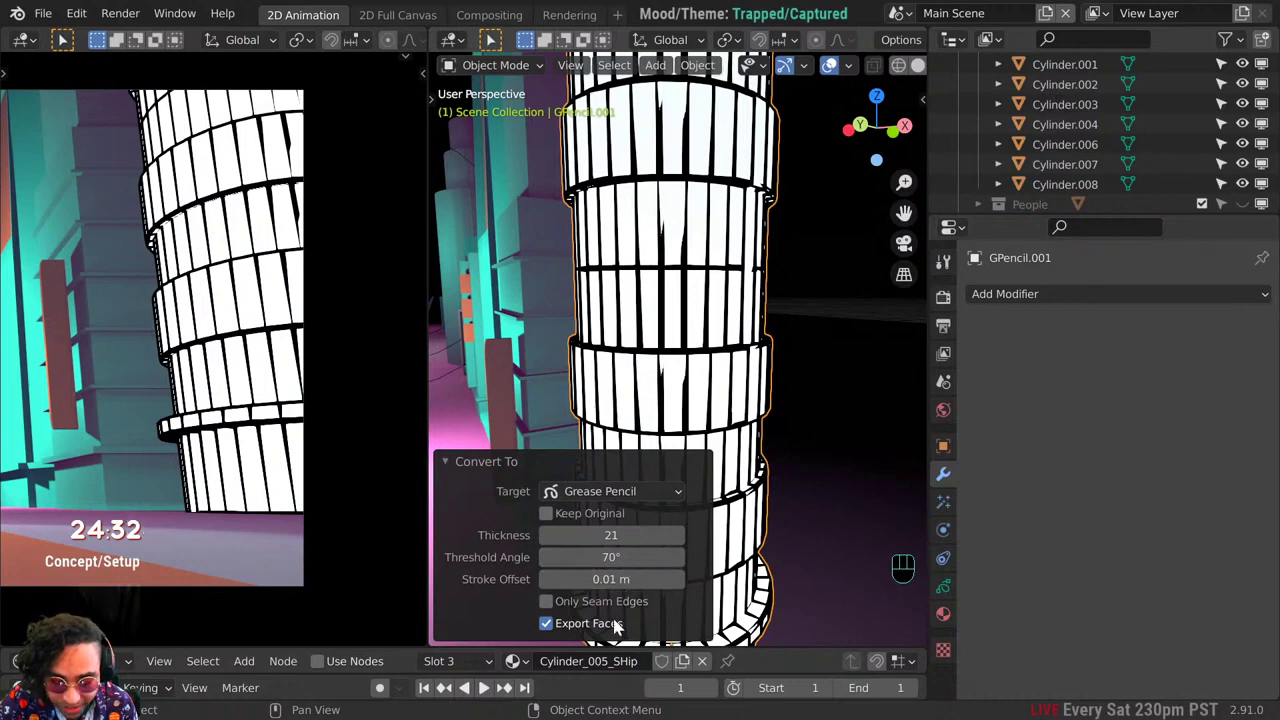
Step: Enable Keep Original so the teal cylinder stays under the Grease Pencil strokes
left_click(620, 629)
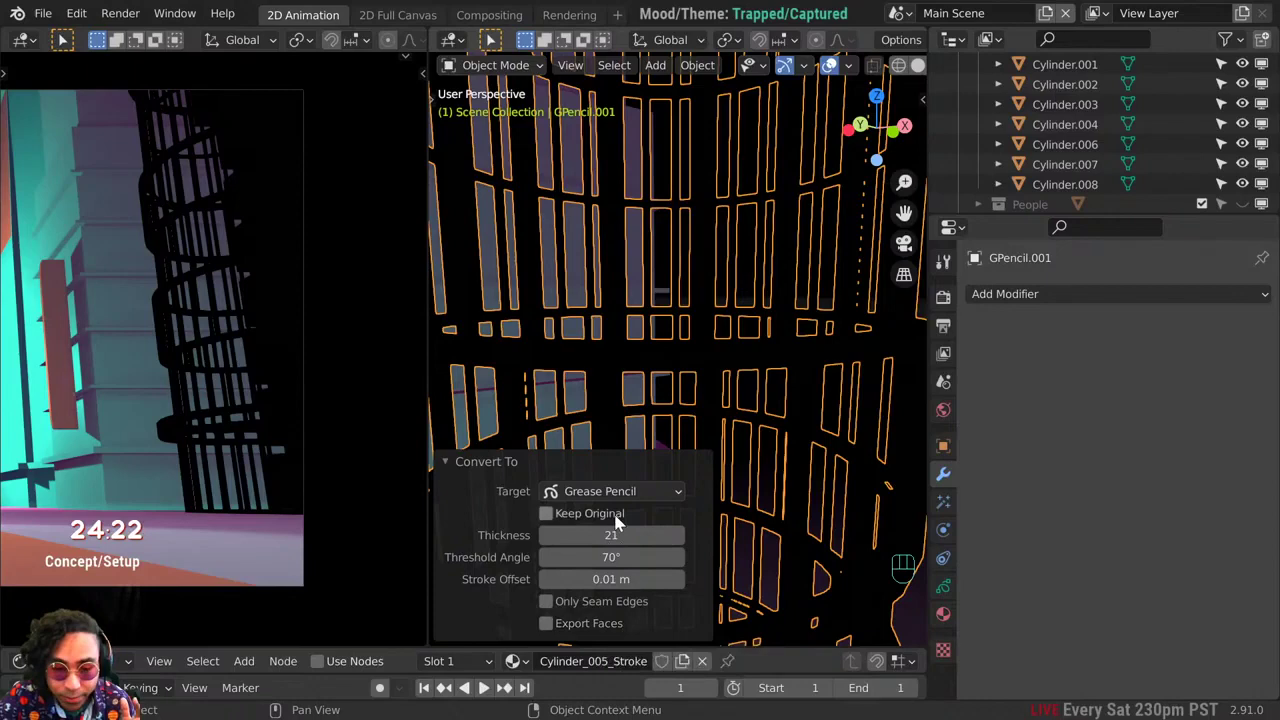
left_click(620, 522)
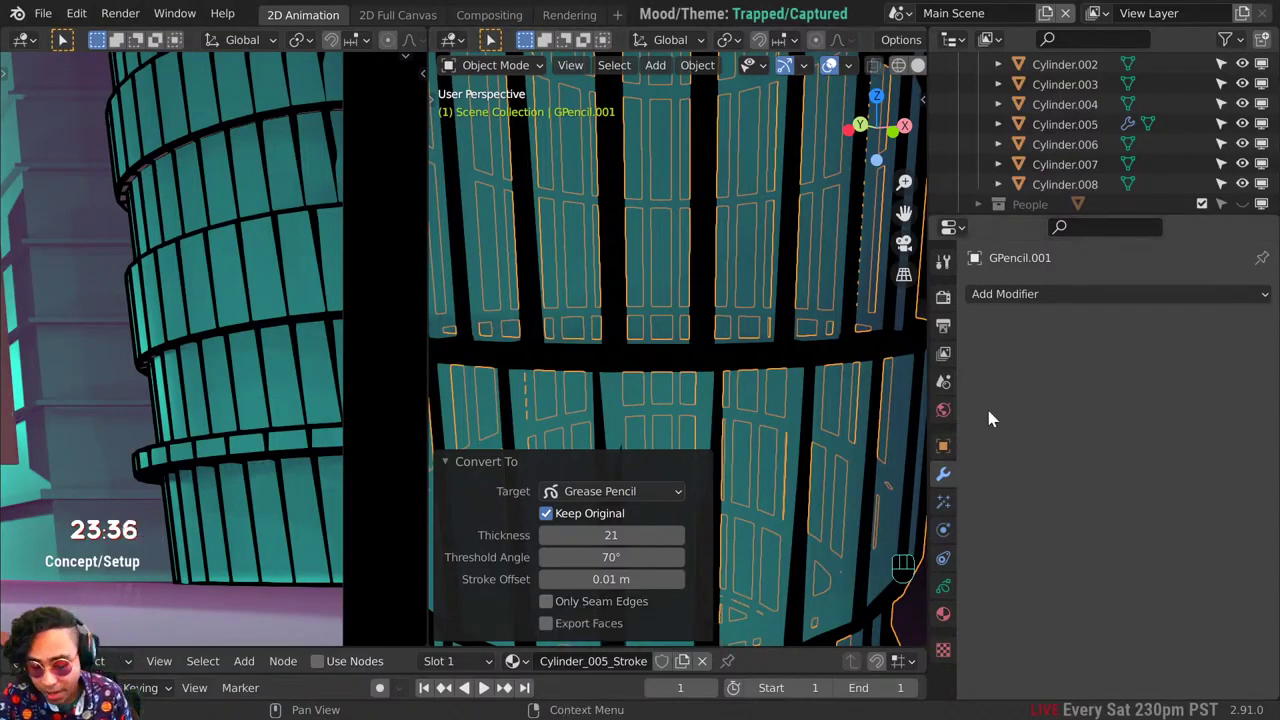
Step: Select the original cylinder and undo the earlier conversion
left_click(760, 421)
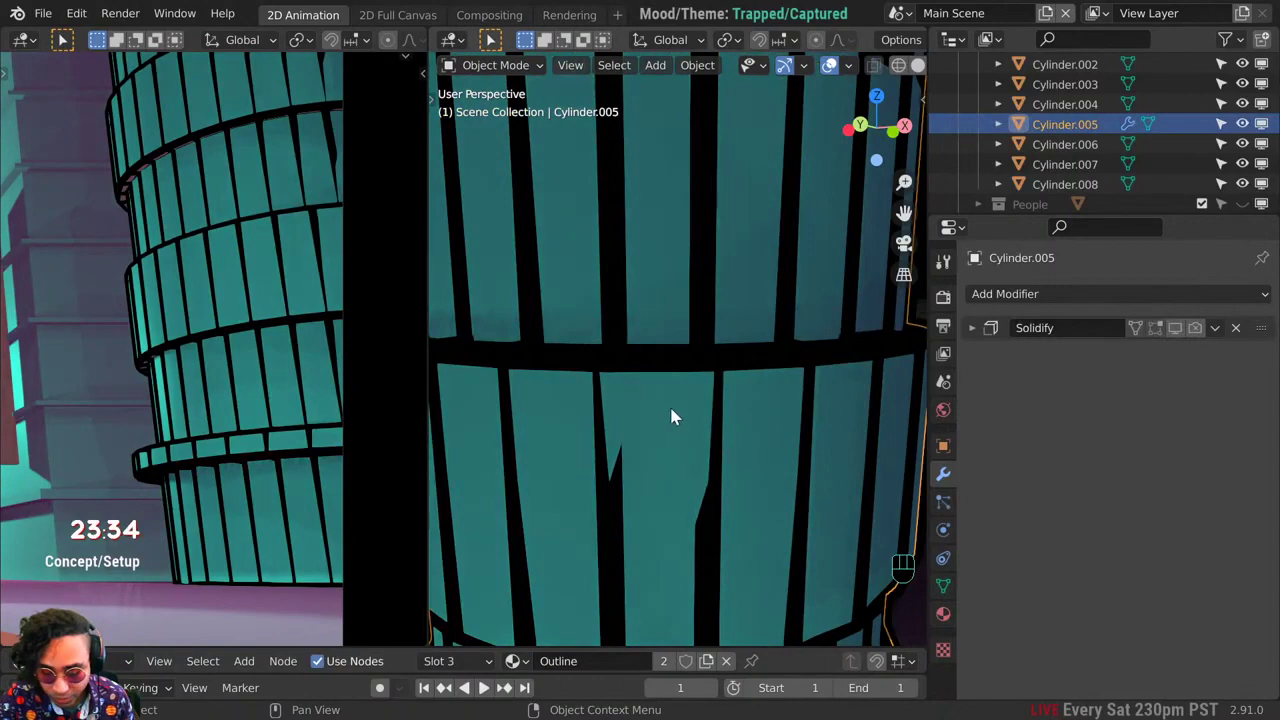
key("ctrl+z")
key("ctrl+z")
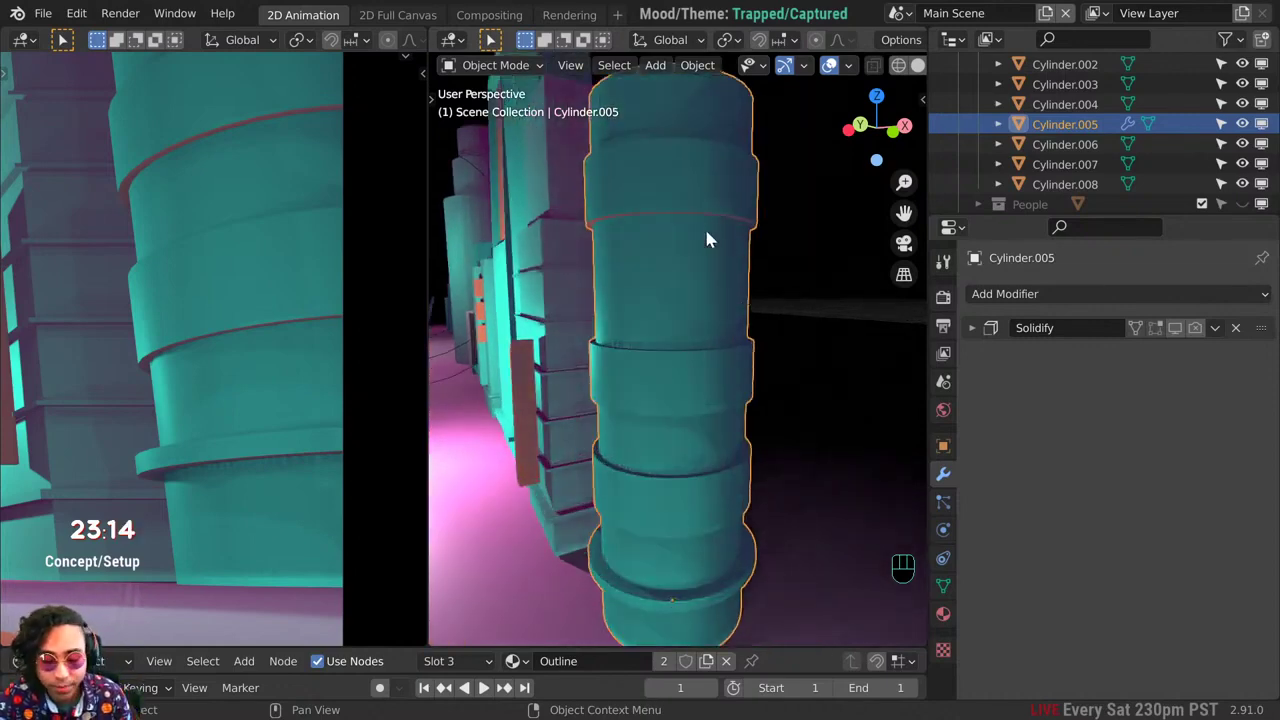
Step: Enter edge-select Edit Mode on the cylinder to pick its horizontal ring loops
key("Tab")
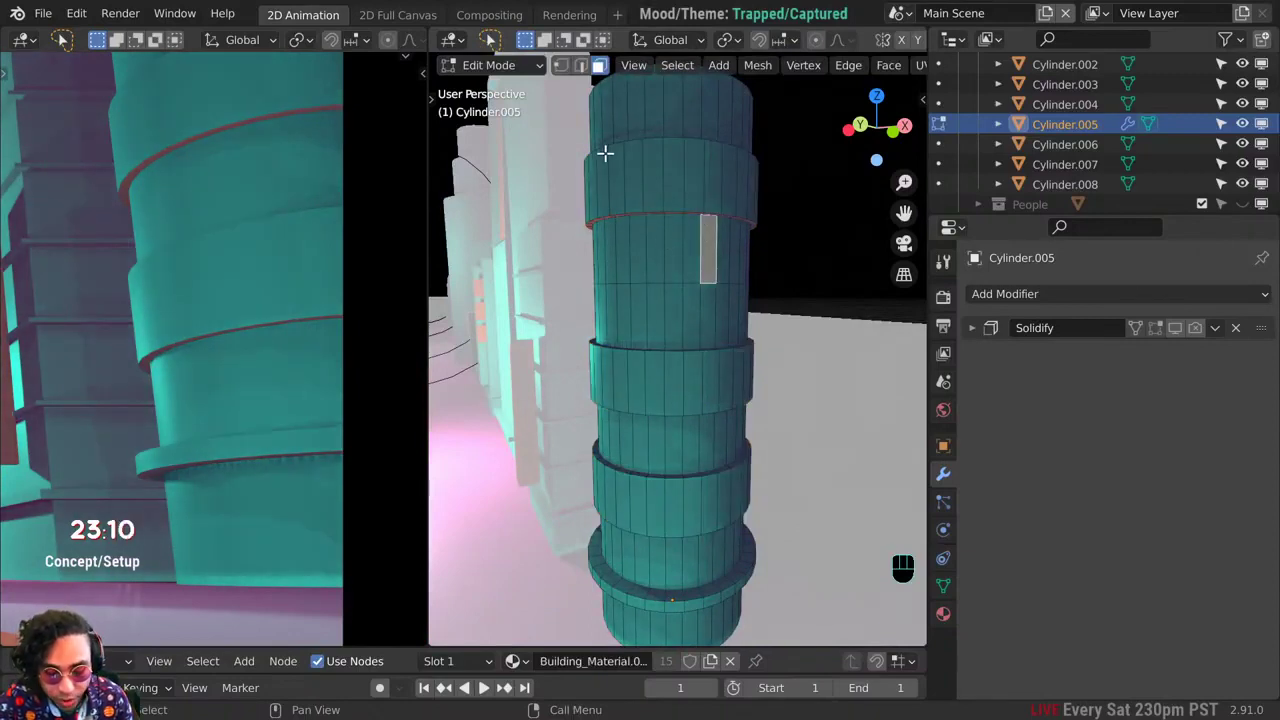
key("2")
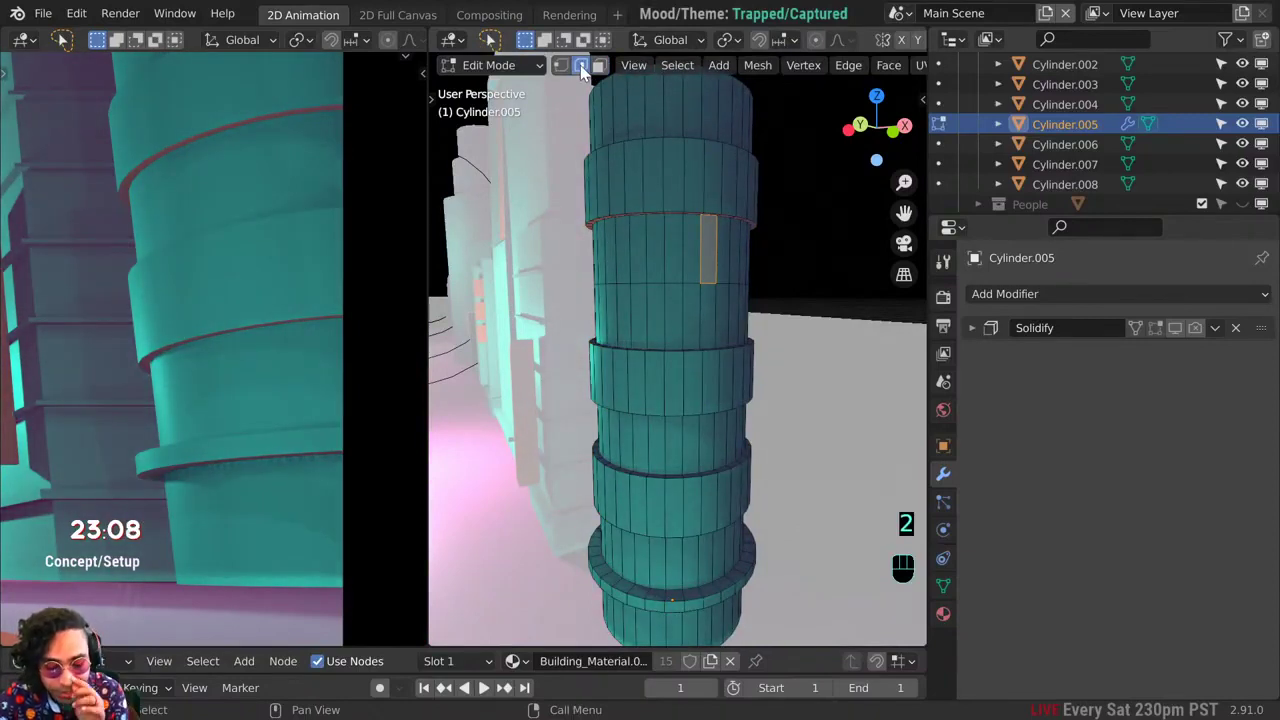
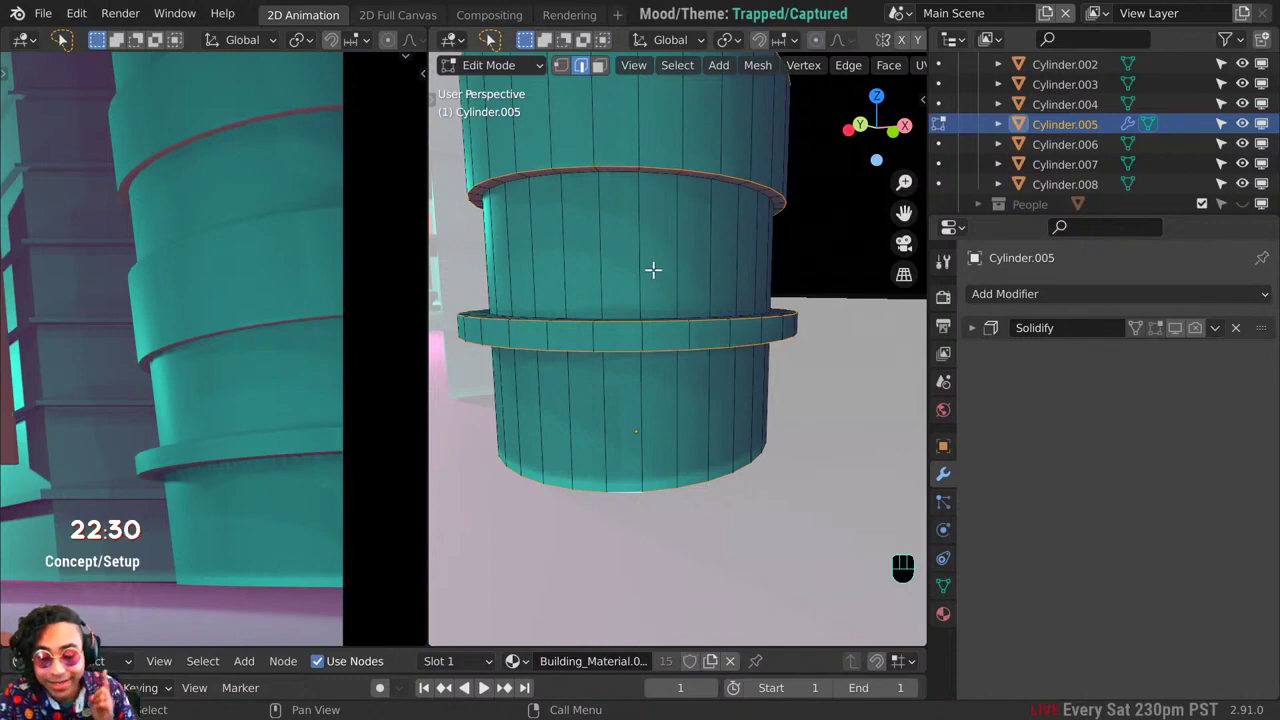
left_click_drag(722, 191, 696, 519)
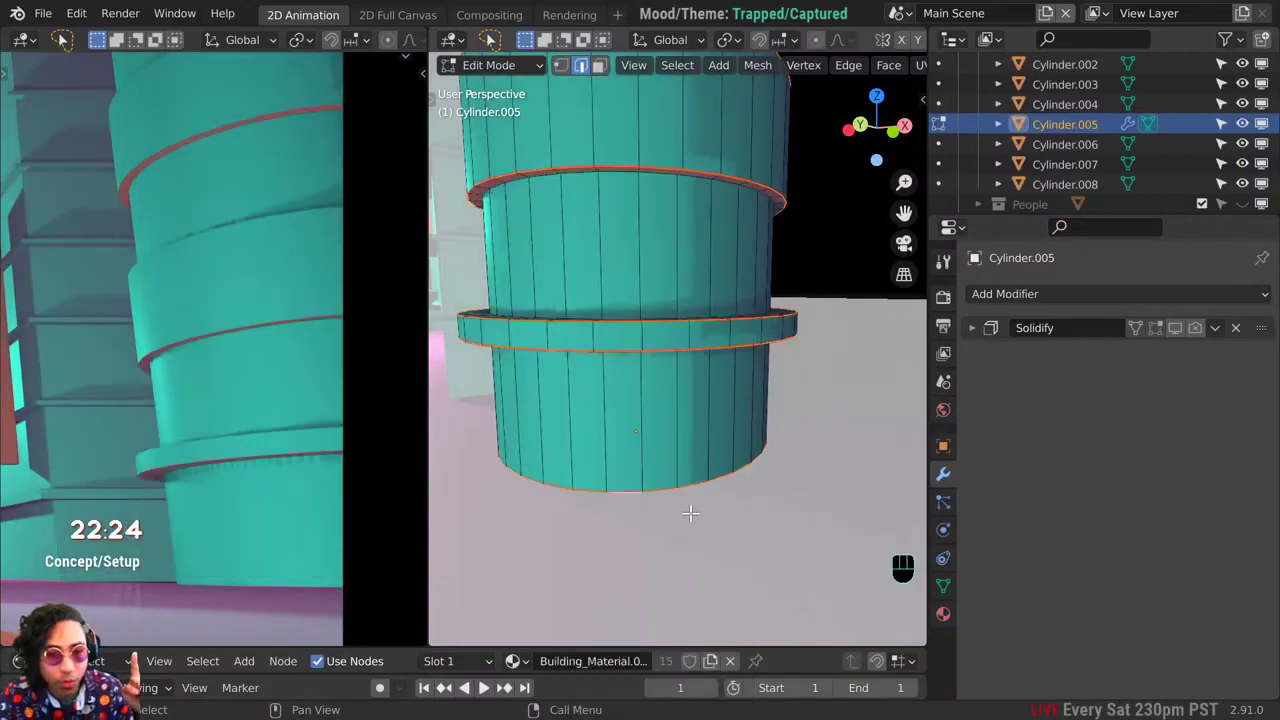
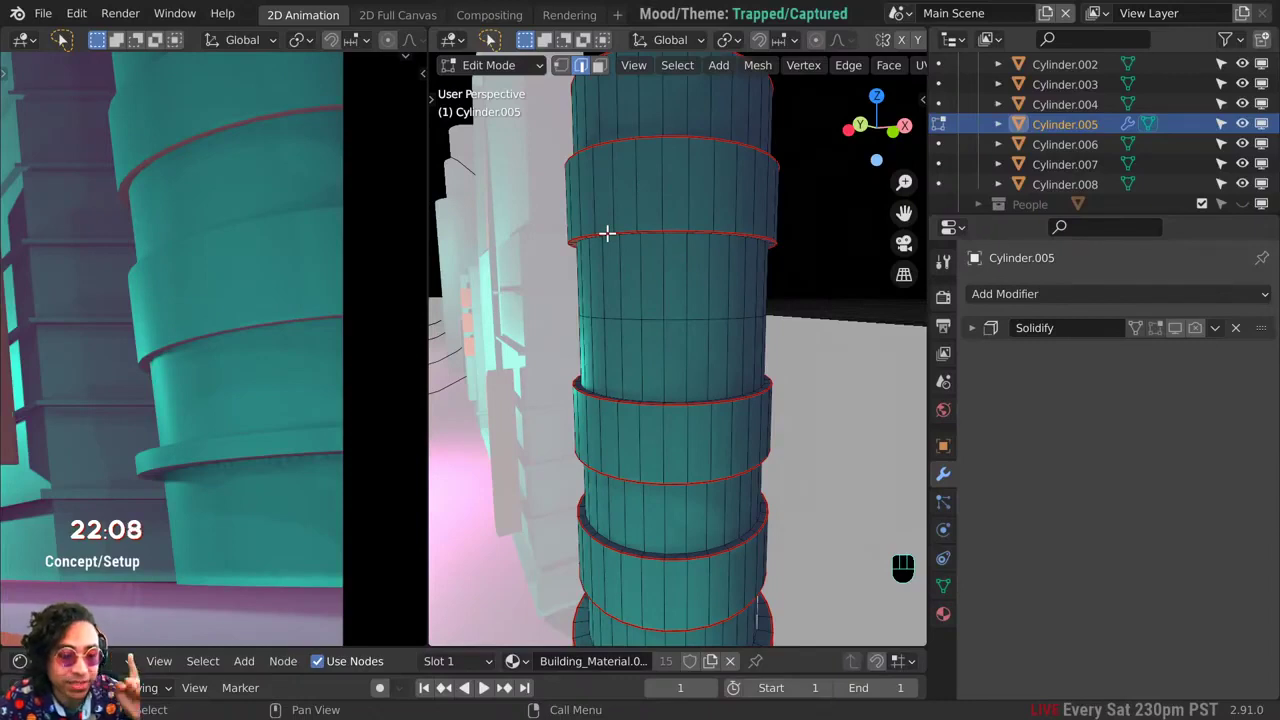
key("Tab")
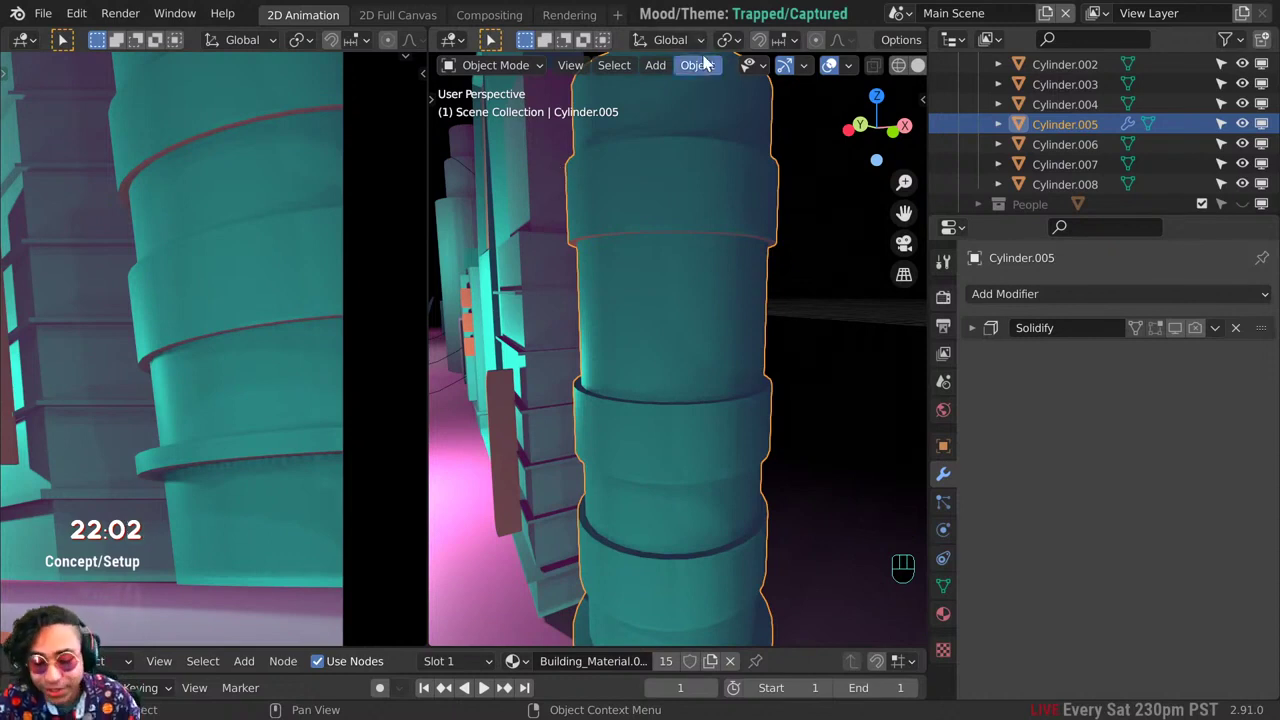
left_click_drag(709, 64, 738, 579)
left_click_drag(746, 586, 917, 645)
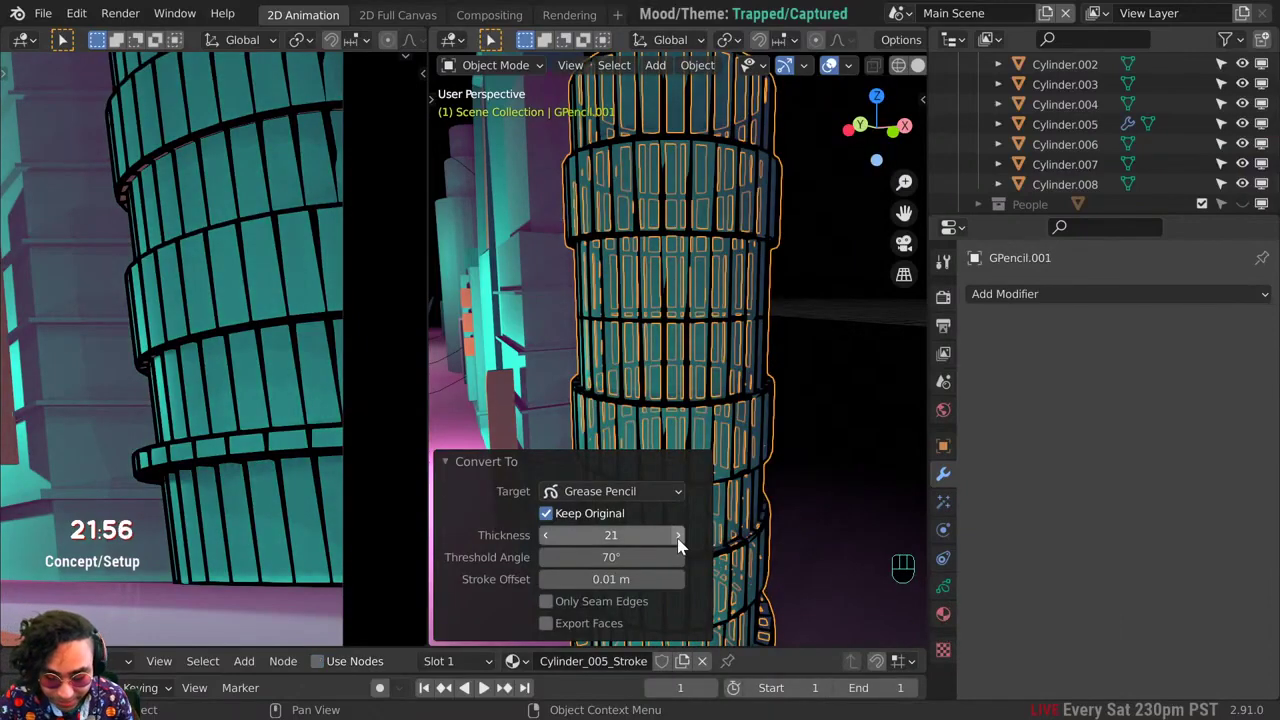
left_click(646, 607)
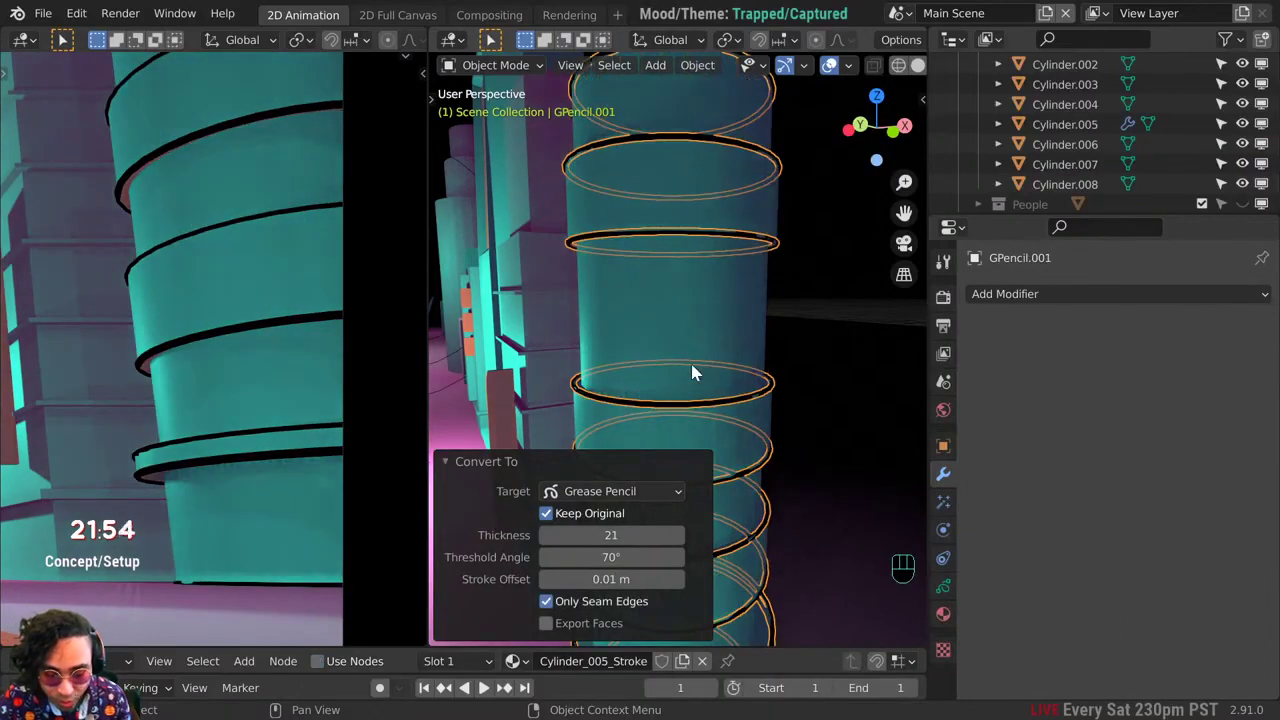
left_click_drag(730, 359, 743, 152)
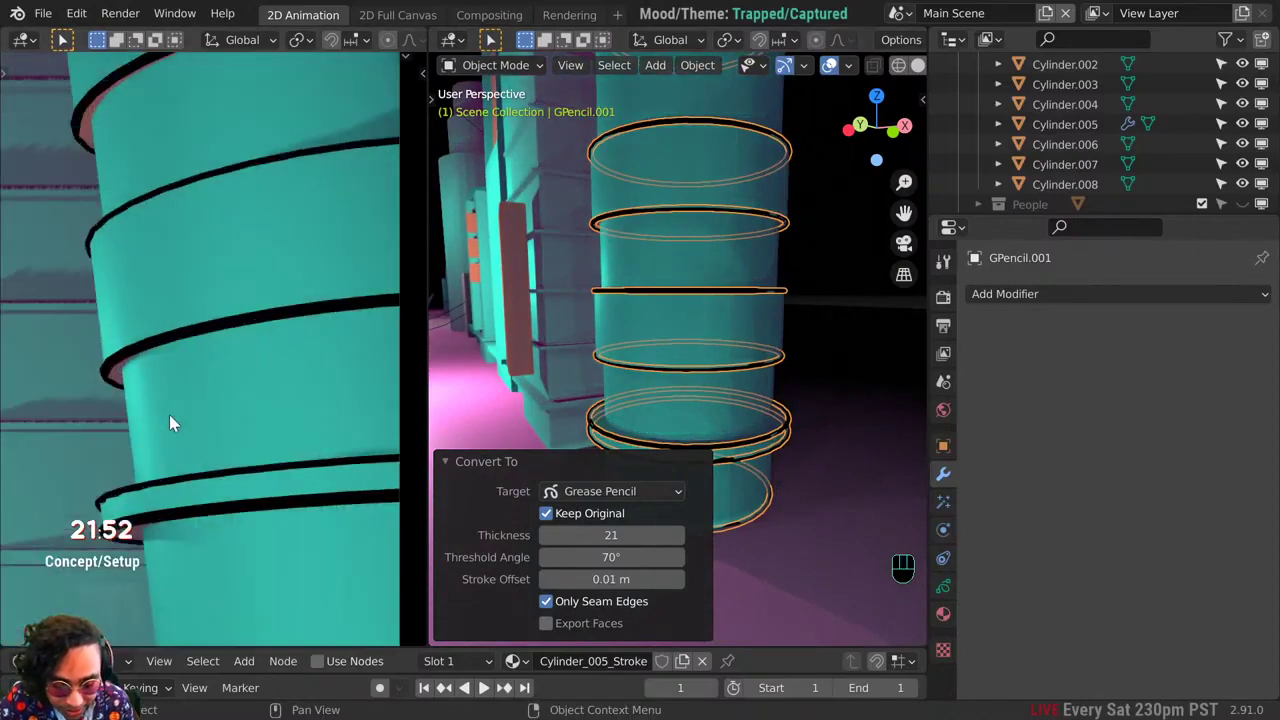
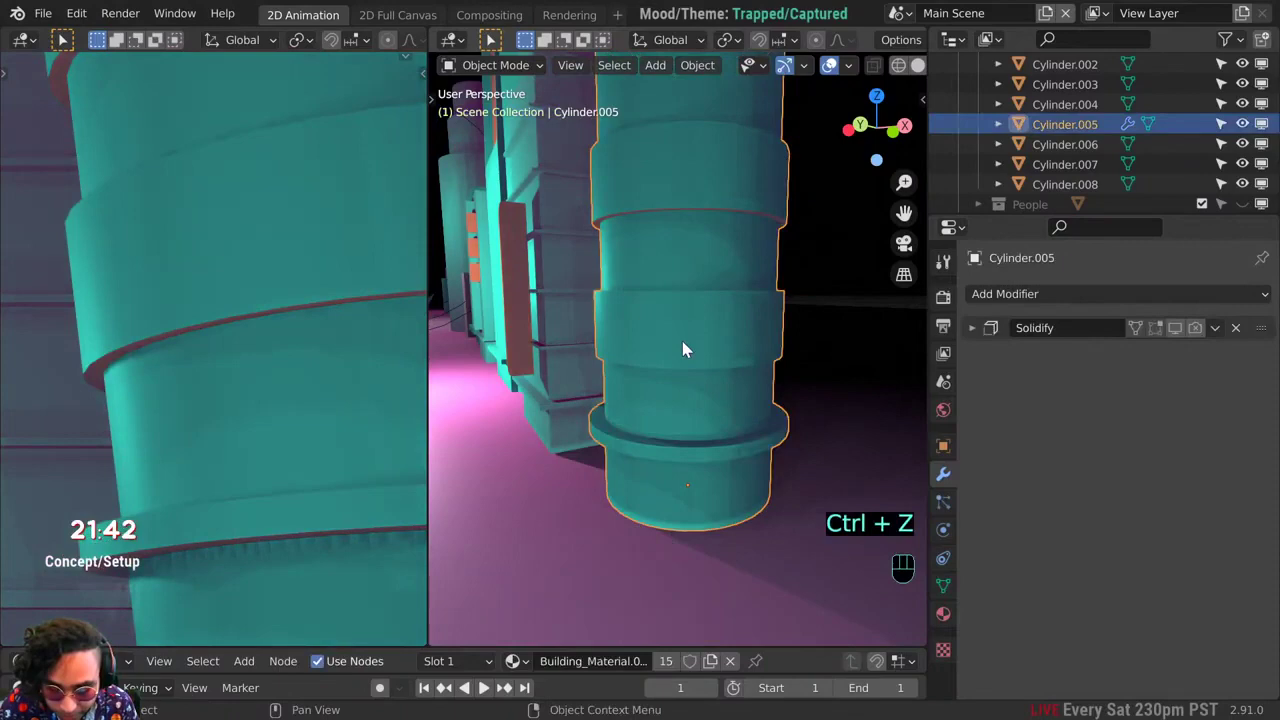
Step: Reconvert the seam edges to Grease Pencil rings, thickness 32 with 0.01 m offset, and inspect them
left_click_drag(713, 71, 942, 642)
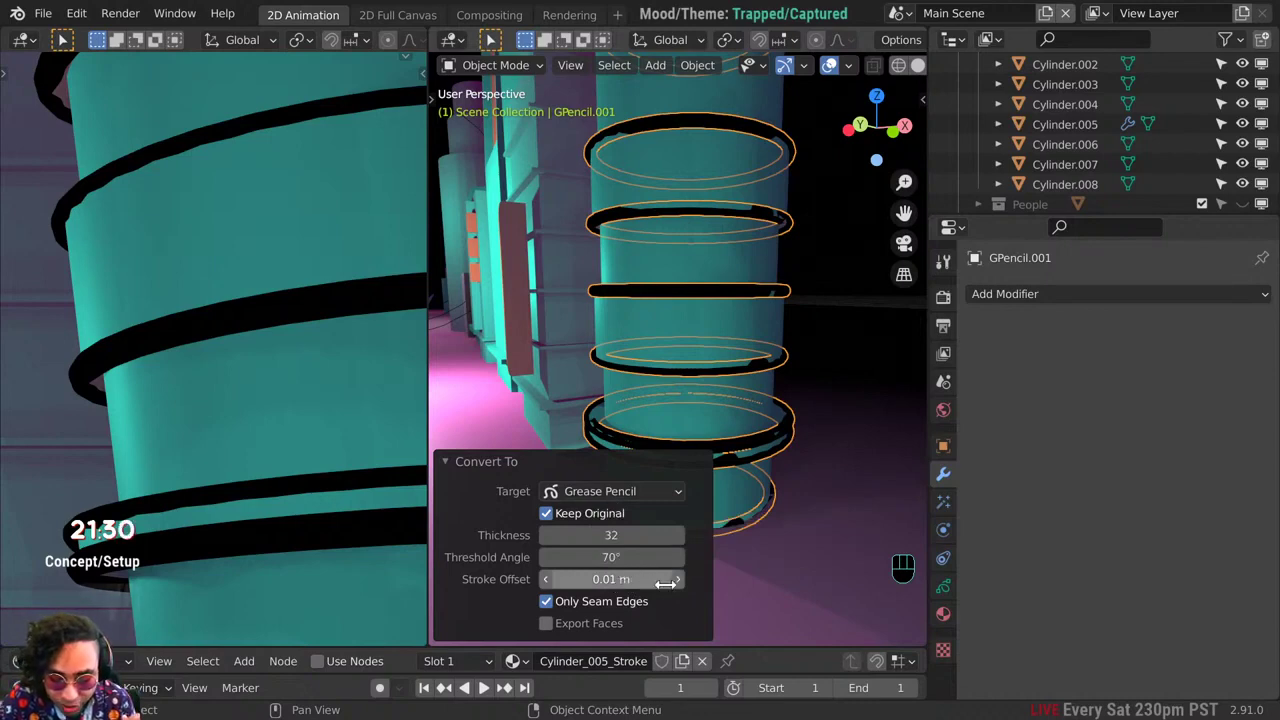
middle_click(300, 432)
middle_click(178, 440)
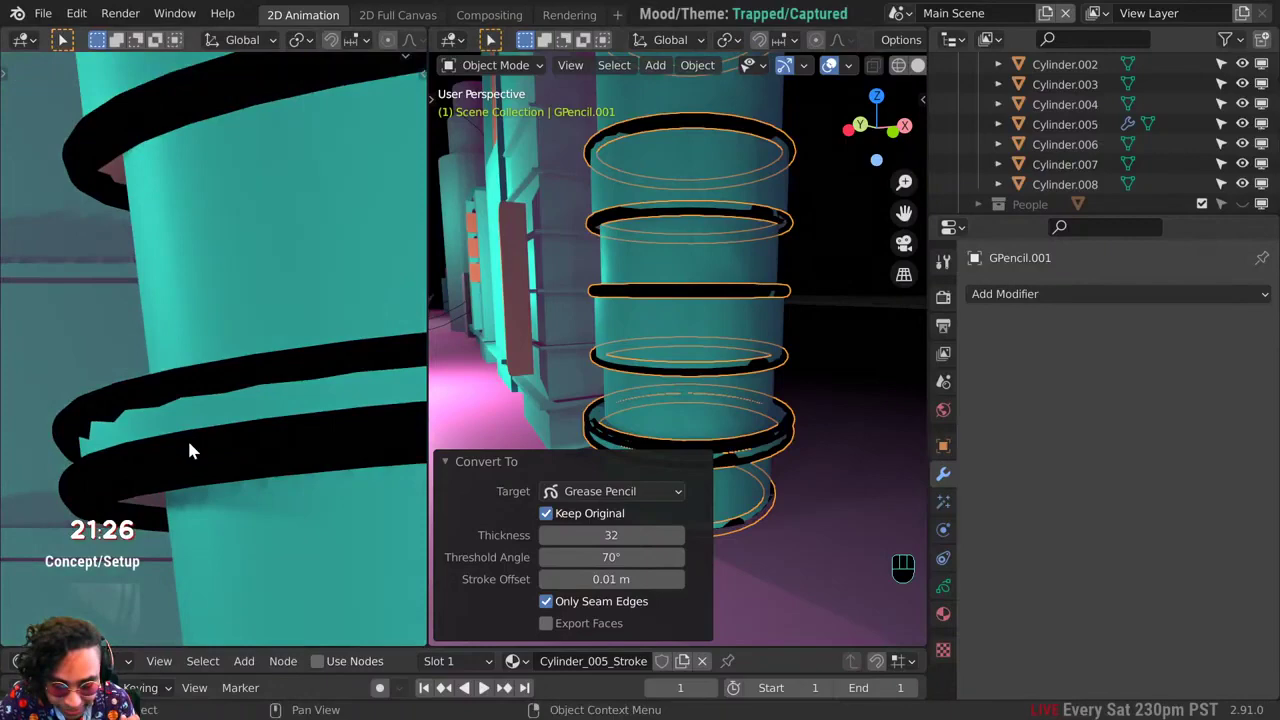
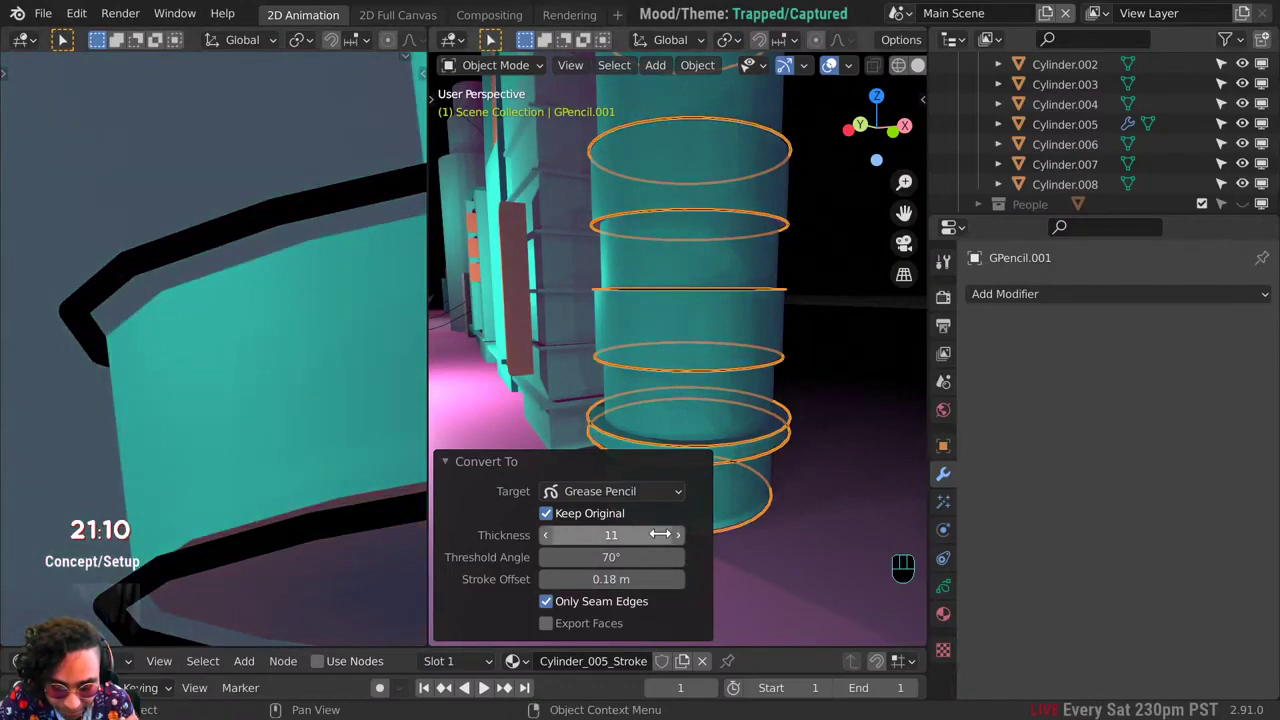
Step: Raise the ring thickness to 18 and lower the stroke offset to 0.1 m
left_click(690, 545)
left_click(690, 545)
left_click(690, 545)
left_click(690, 545)
double_click(690, 545)
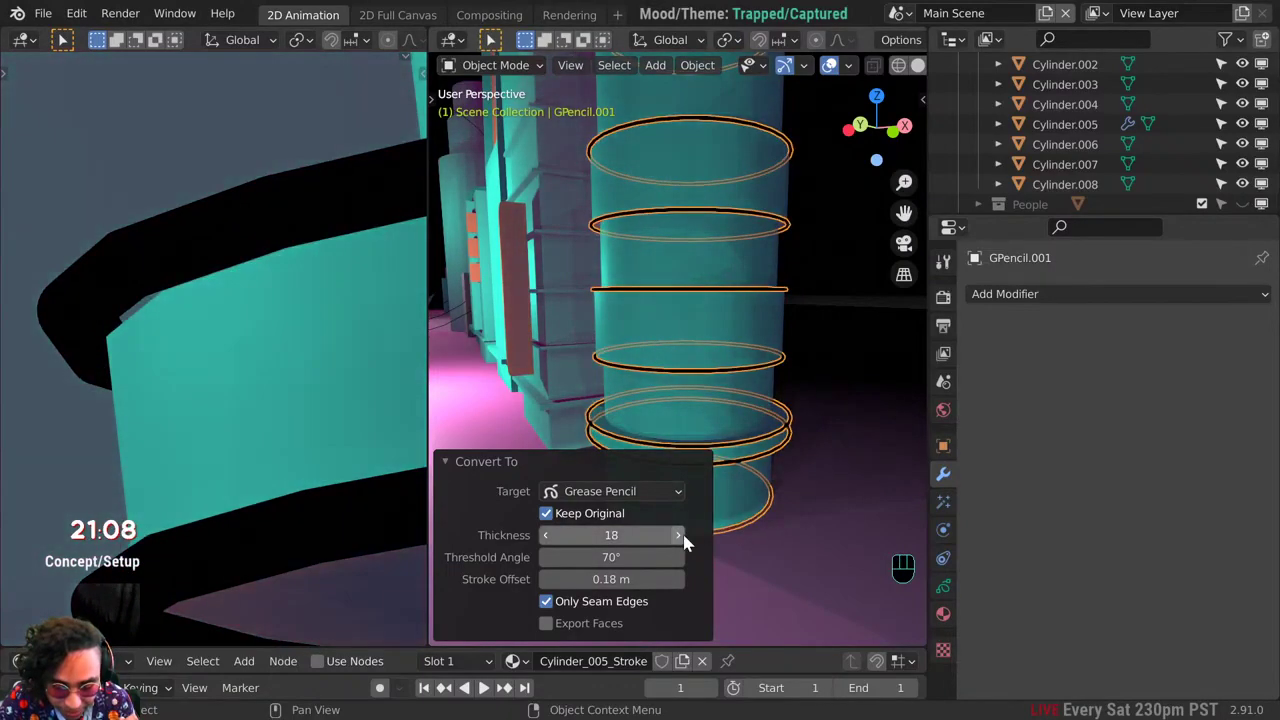
left_click(690, 545)
double_click(550, 545)
left_click(556, 589)
left_click(556, 589)
left_click(555, 585)
left_click(555, 585)
double_click(555, 585)
left_click(688, 544)
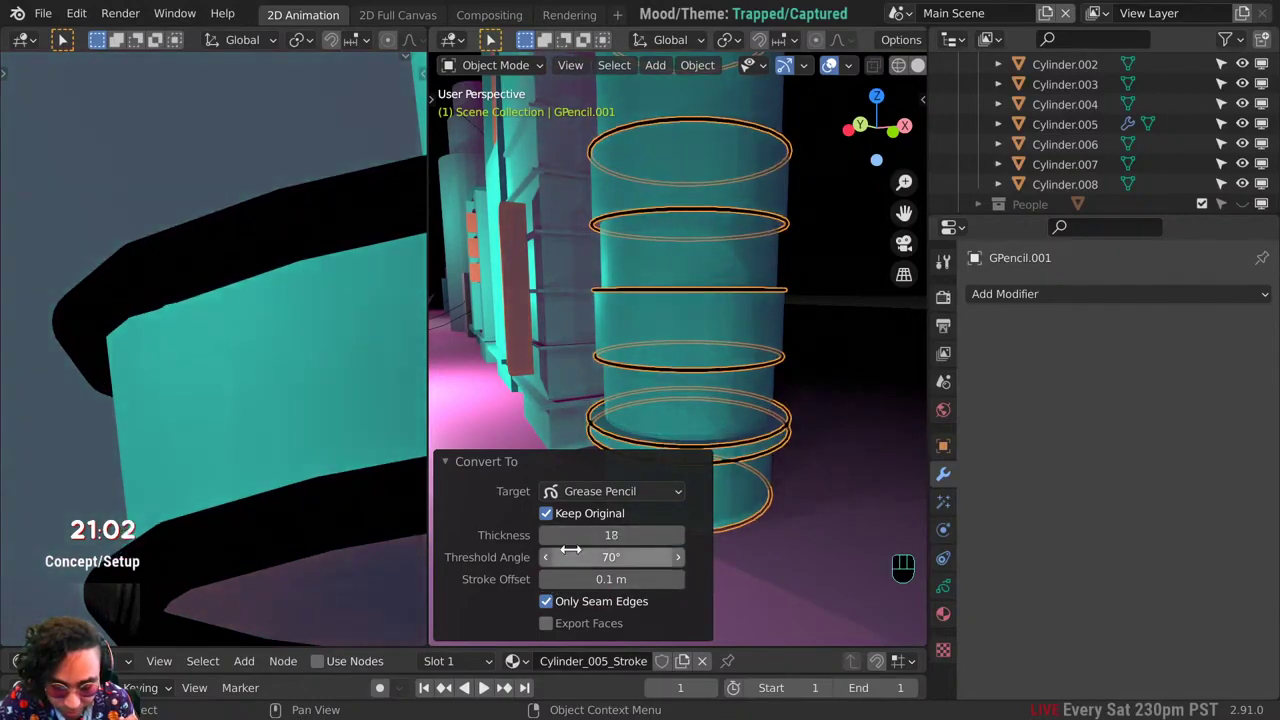
Step: Settle the ring thickness at 15 and inspect the thinner rings from another angle
double_click(555, 543)
double_click(555, 543)
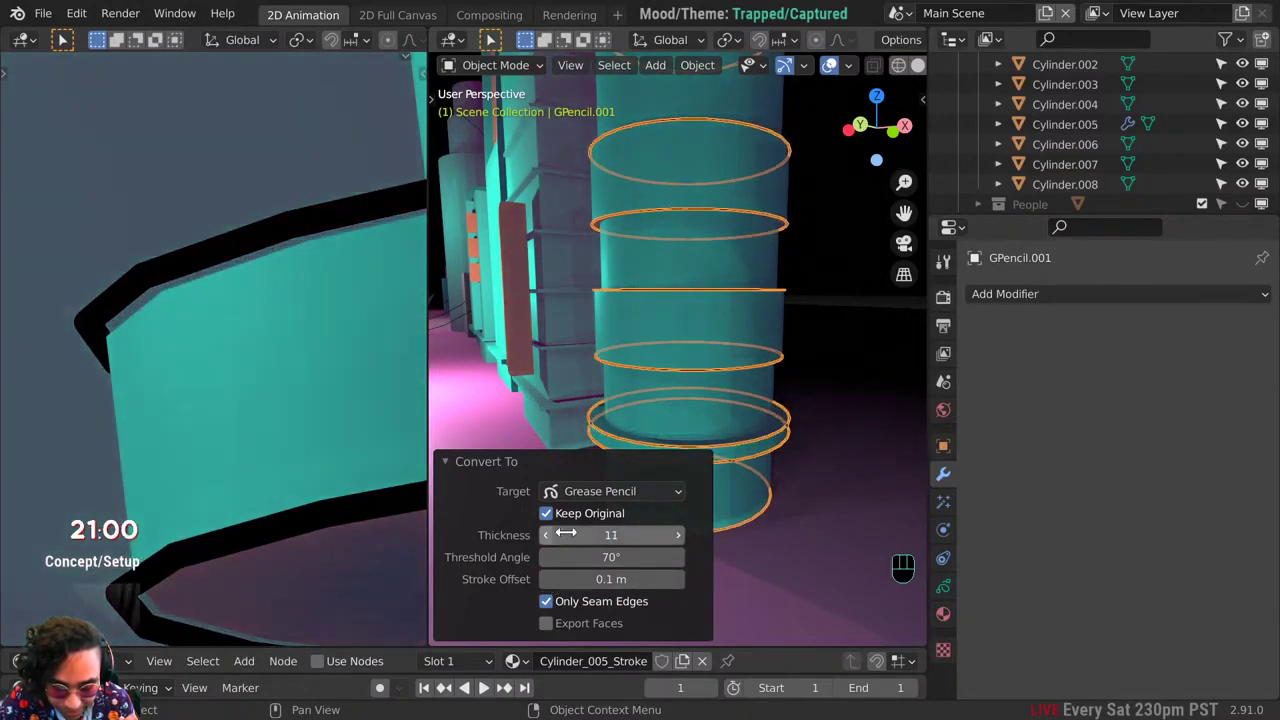
double_click(687, 538)
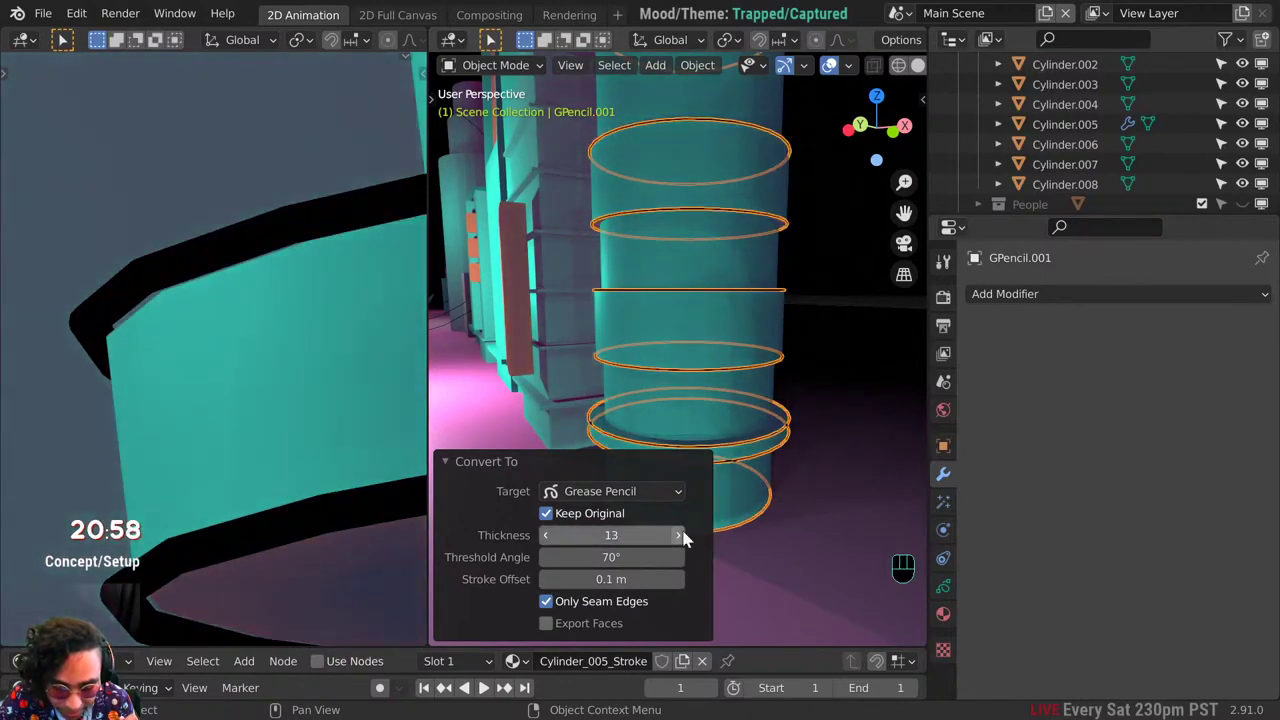
left_click(687, 538)
left_click(687, 538)
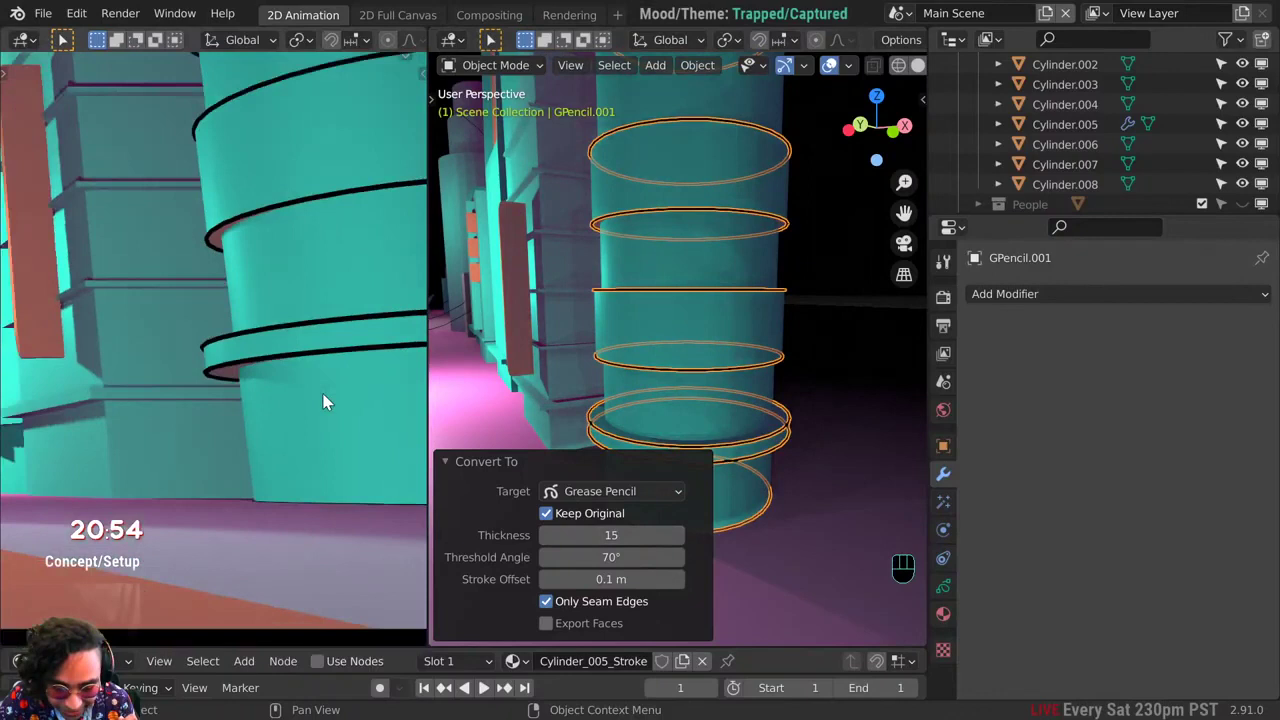
left_click_drag(301, 401, 242, 487)
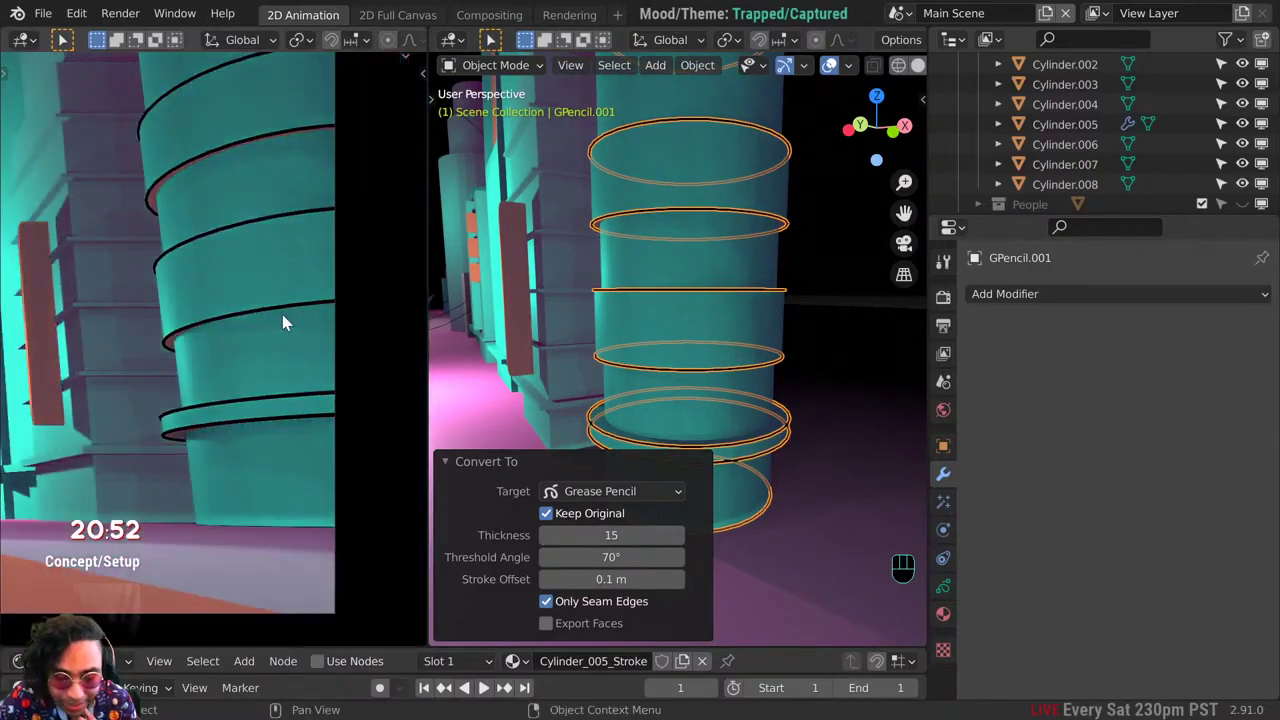
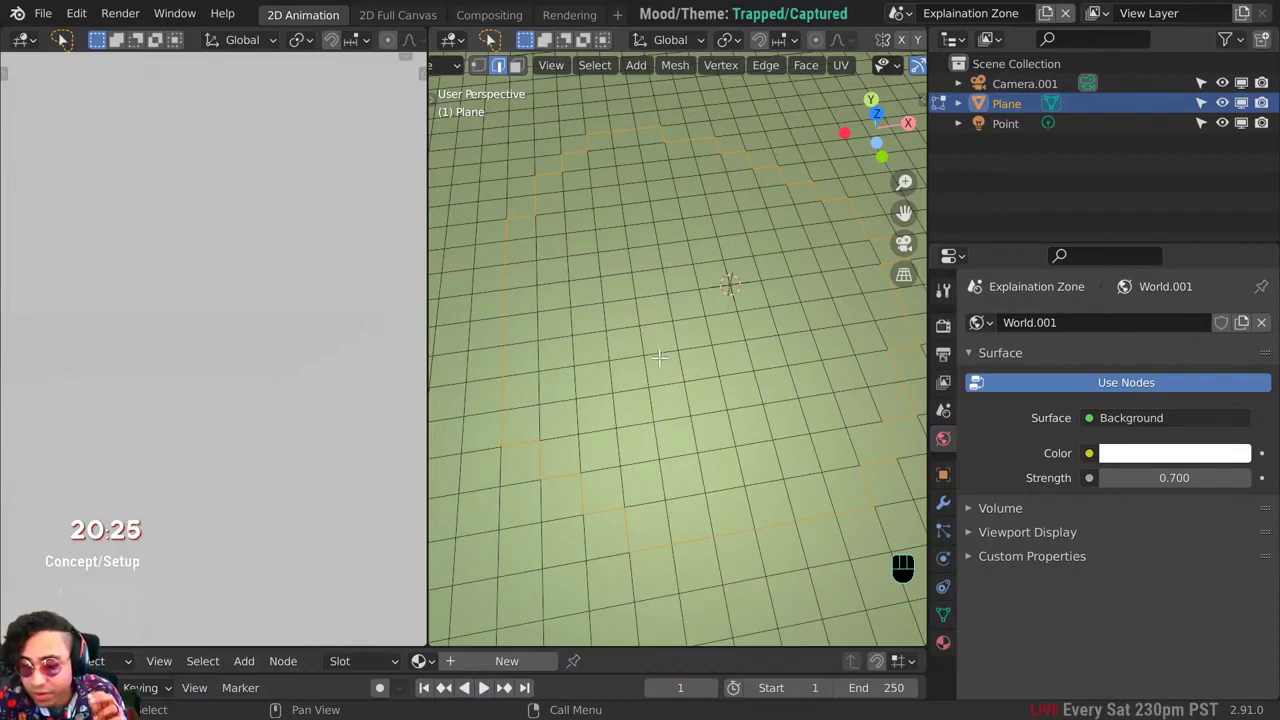
Step: Clear the plane's selection and pick the faces inside the edge loop via Select Loop Inner-Region
key("ctrl+z")
left_click_drag(618, 71, 864, 238)
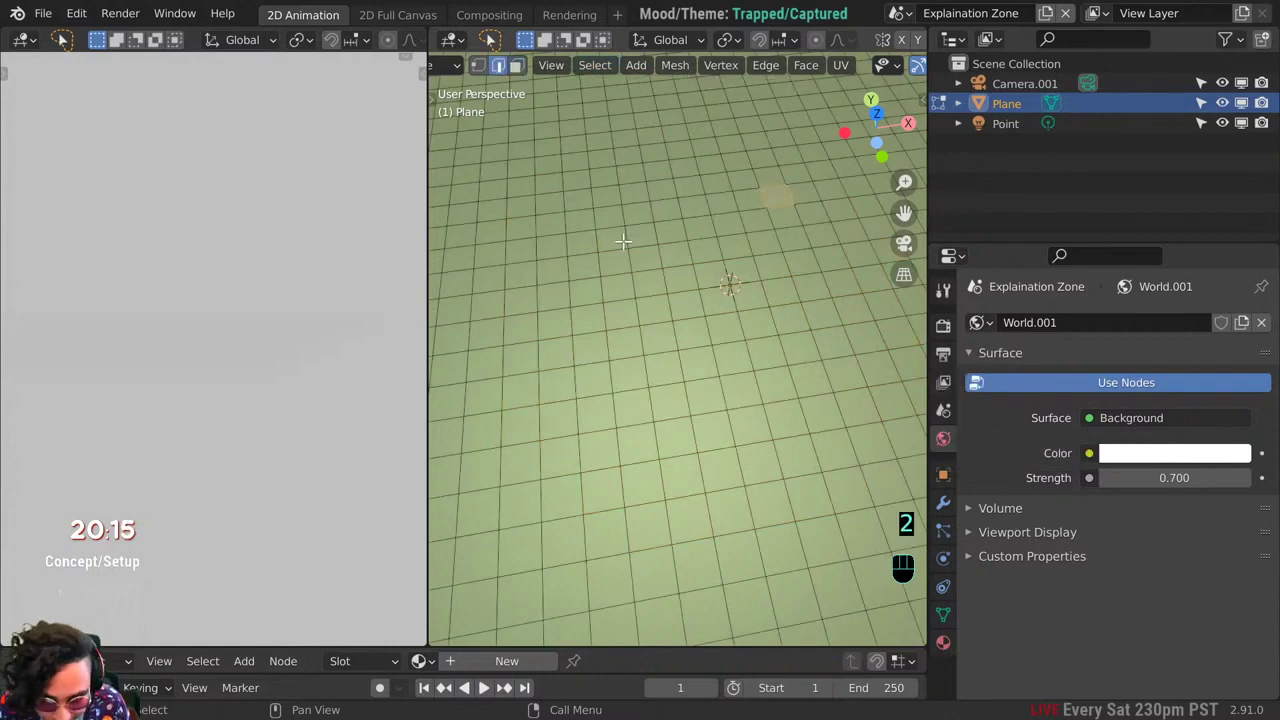
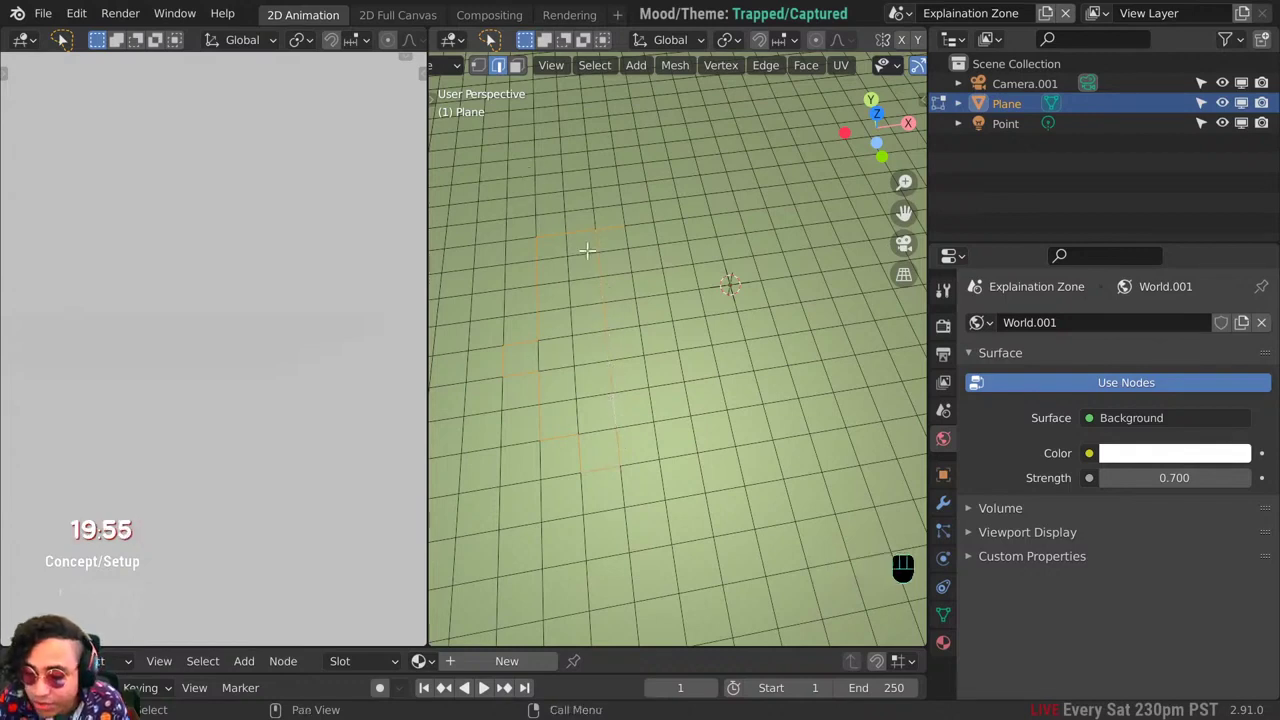
left_click_drag(601, 65, 922, 432)
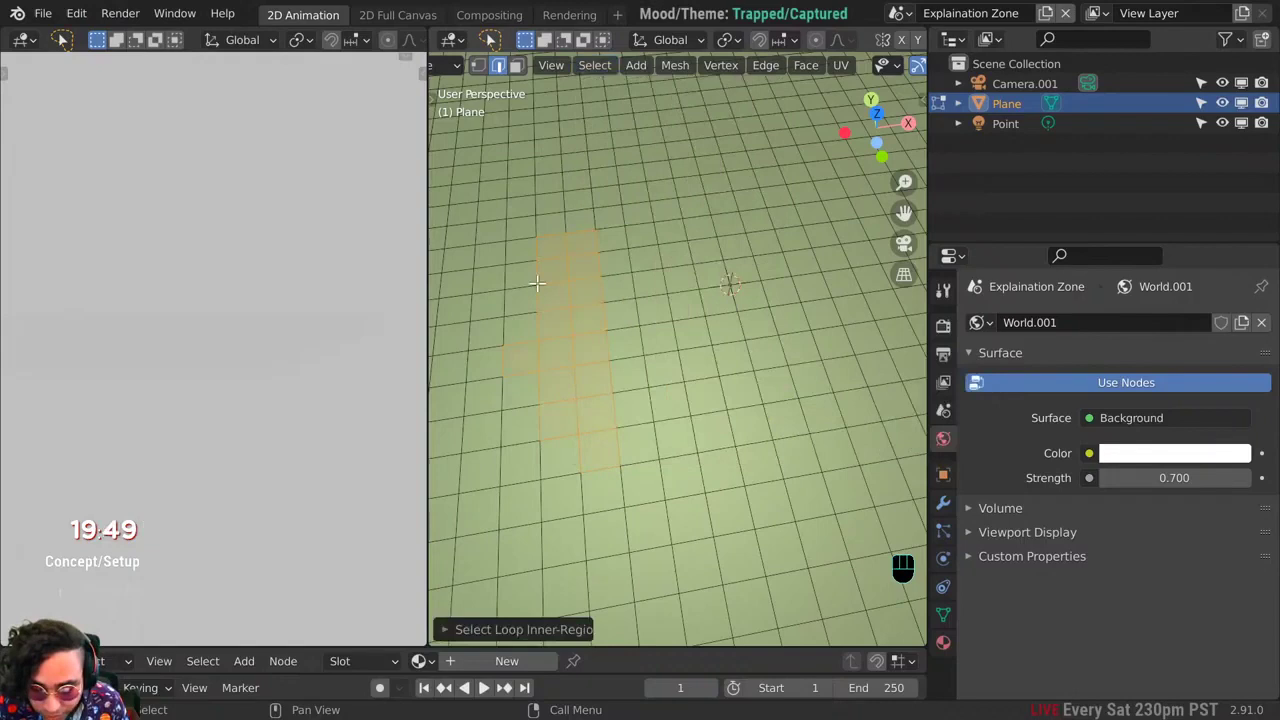